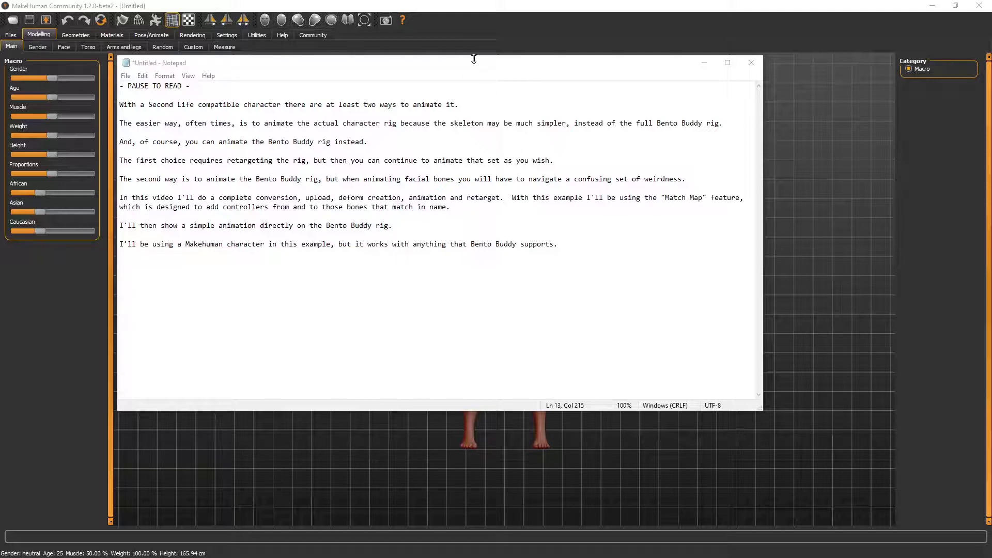
# Step: Close the Notepad intro note about animating Bento Buddy rigs, returning to MakeHuman
pyautogui.click(474, 66)
pyautogui.click(469, 66)
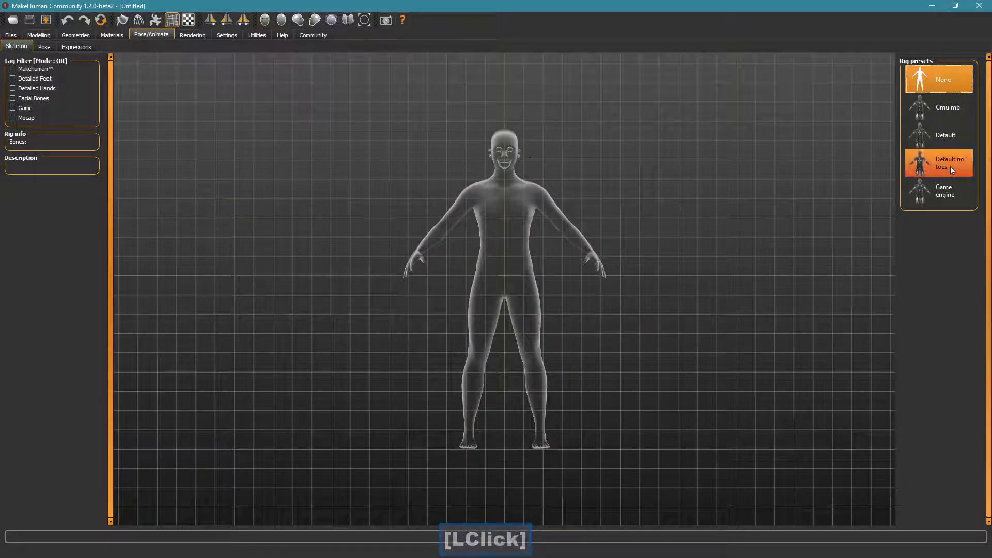
# Step: Give the character the 'Default no toes' skeleton and put it in a T-pose
pyautogui.click(916, 169)
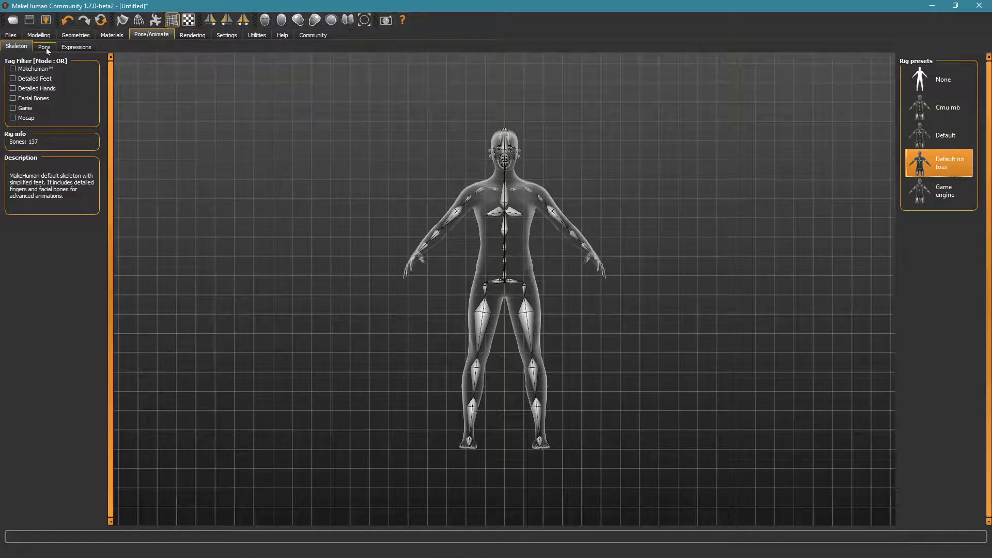
pyautogui.click(49, 52)
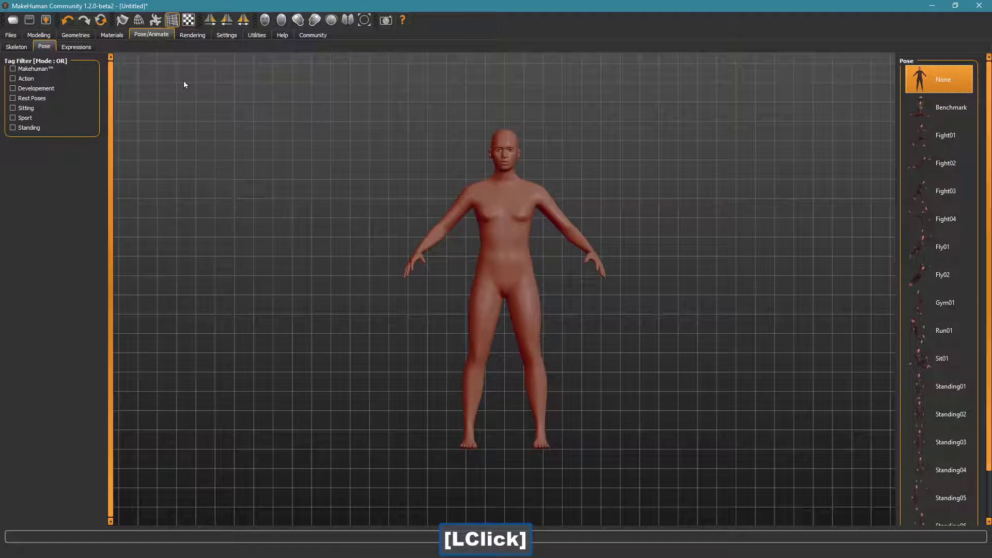
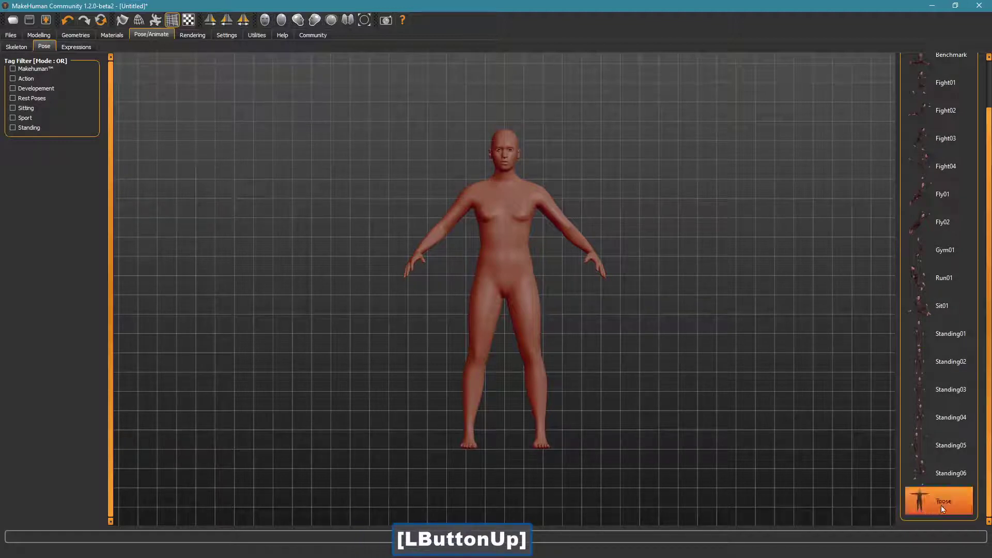
pyautogui.click(933, 504)
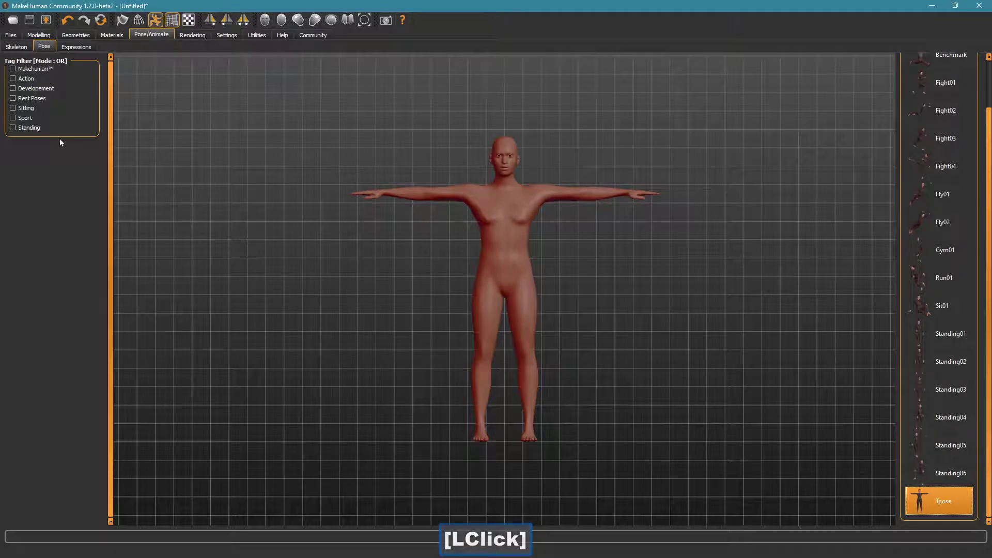
# Step: Export the T-posed character as Collada file mh_default_no_toes.dae into the Makehuman tutorial folder
pyautogui.click(8, 37)
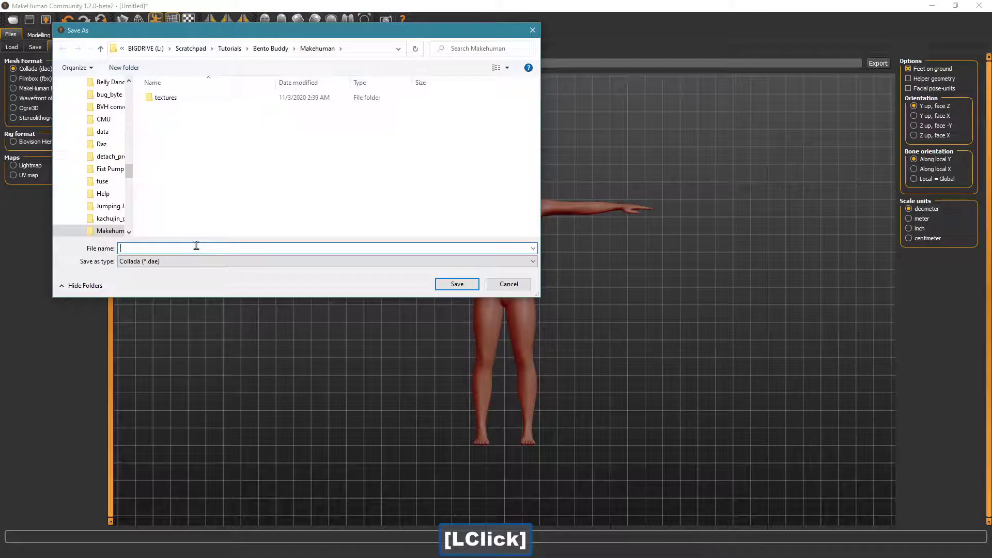
pyautogui.write('mh')
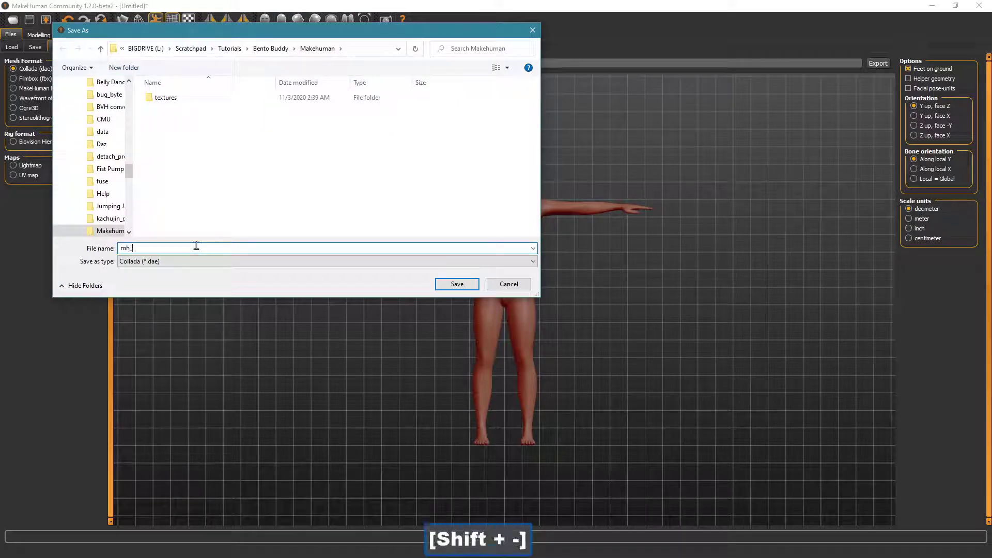
pyautogui.write('[Shift + -]d')
pyautogui.write('ult')
pyautogui.write('n')
pyautogui.write('[Shift + -]toes')
pyautogui.press('Return')
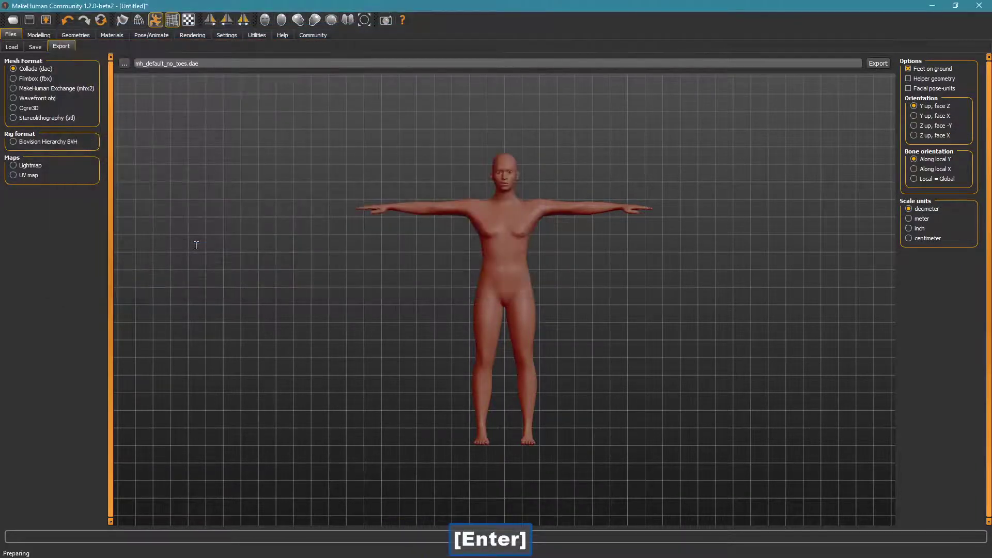
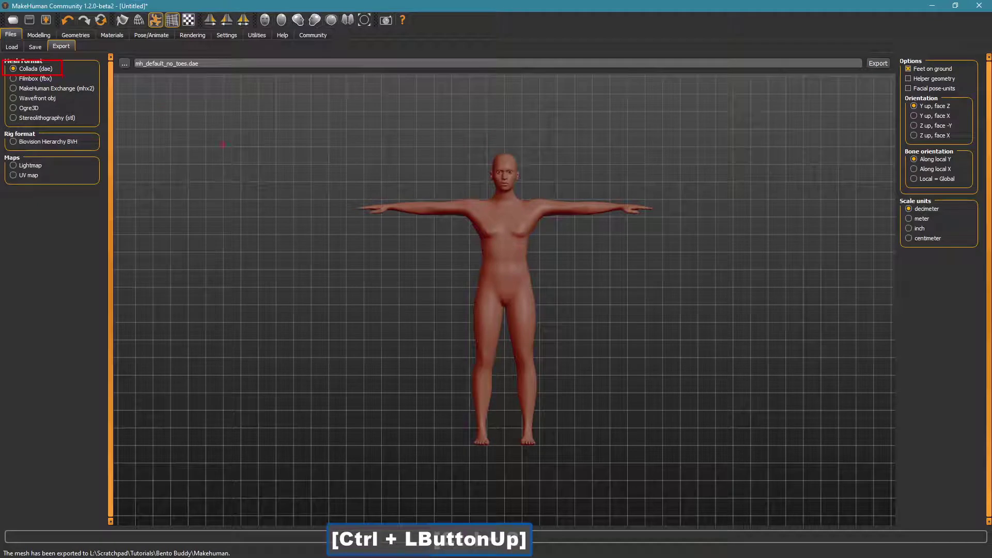
pyautogui.press('ctrl+2')
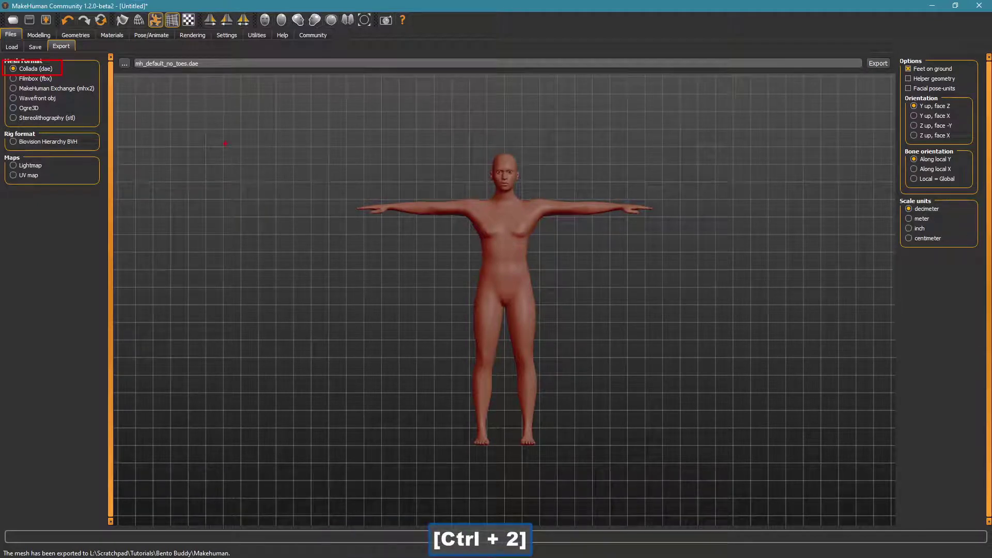
pyautogui.press('Escape')
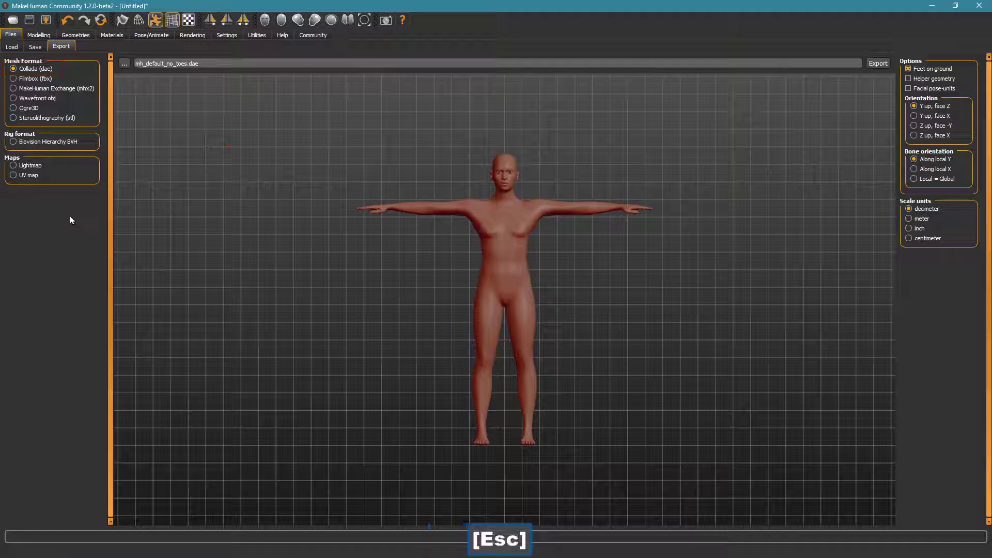
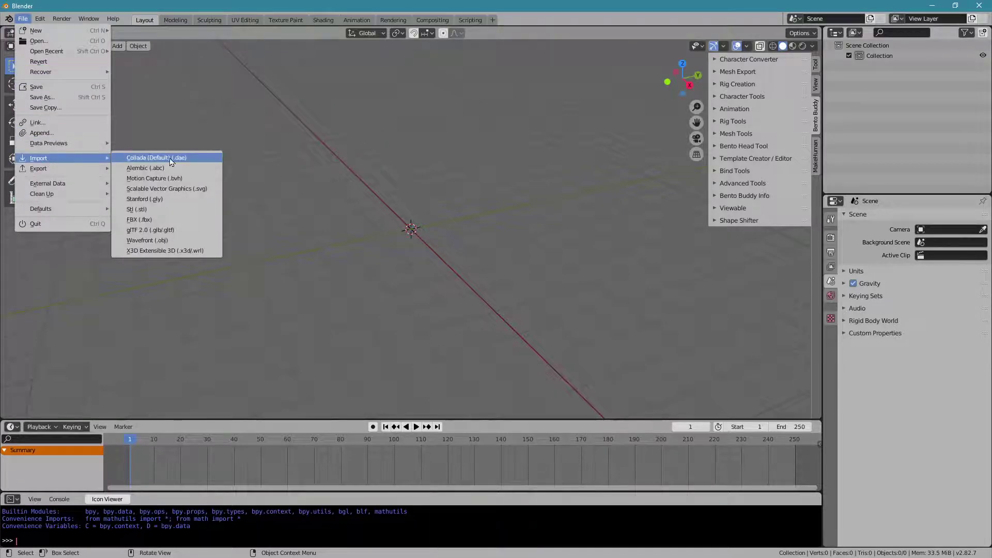
# Step: Import mh_default_no_toes.dae into Blender and frame the T-posed character in the viewport
pyautogui.click(206, 159)
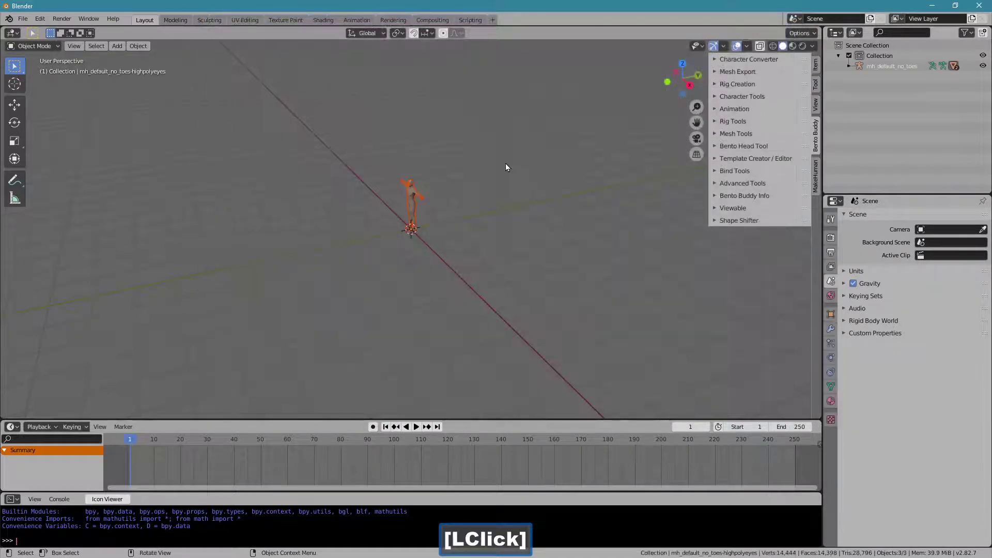
pyautogui.click(395, 222)
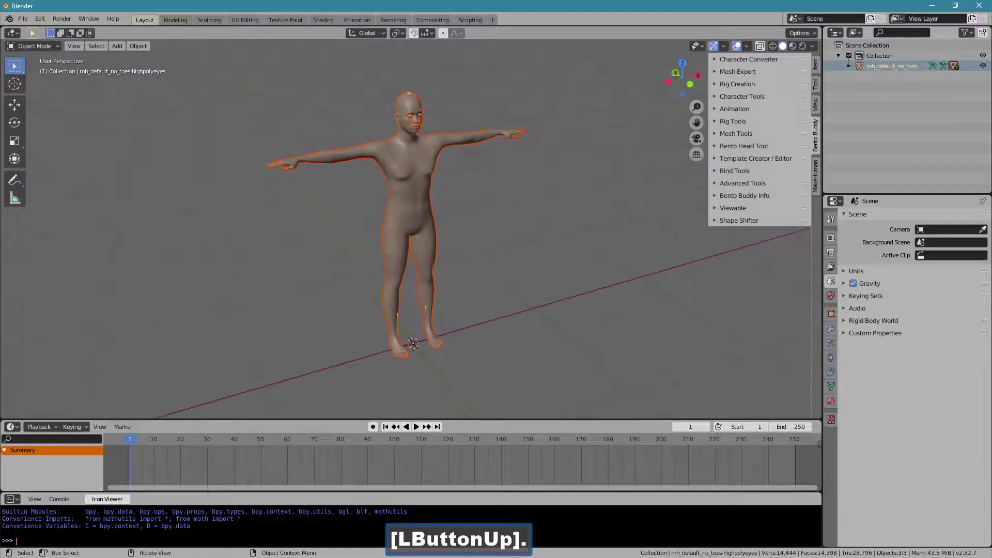
# Step: Convert the character with the loaded map file and export the converted mesh as temp2 in test_material
pyautogui.click(735, 64)
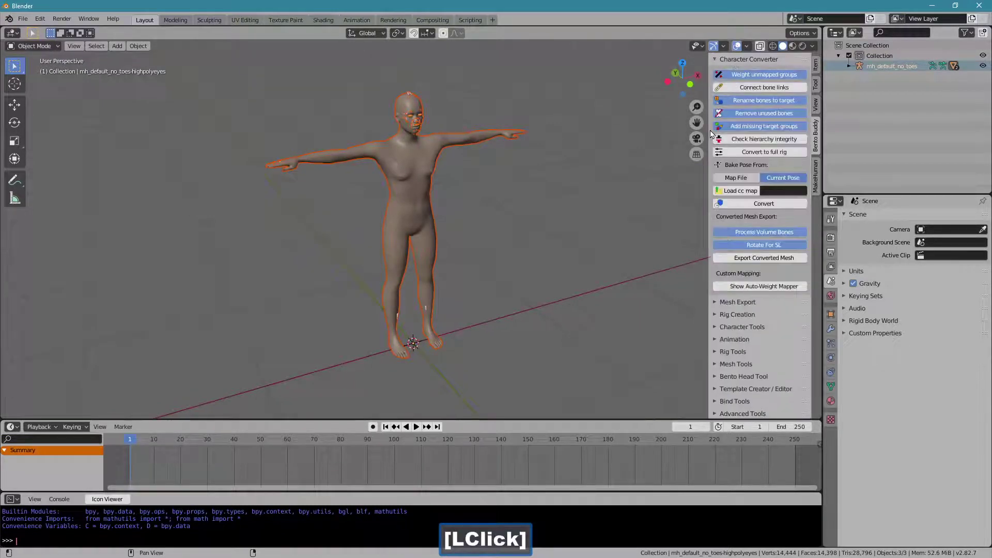
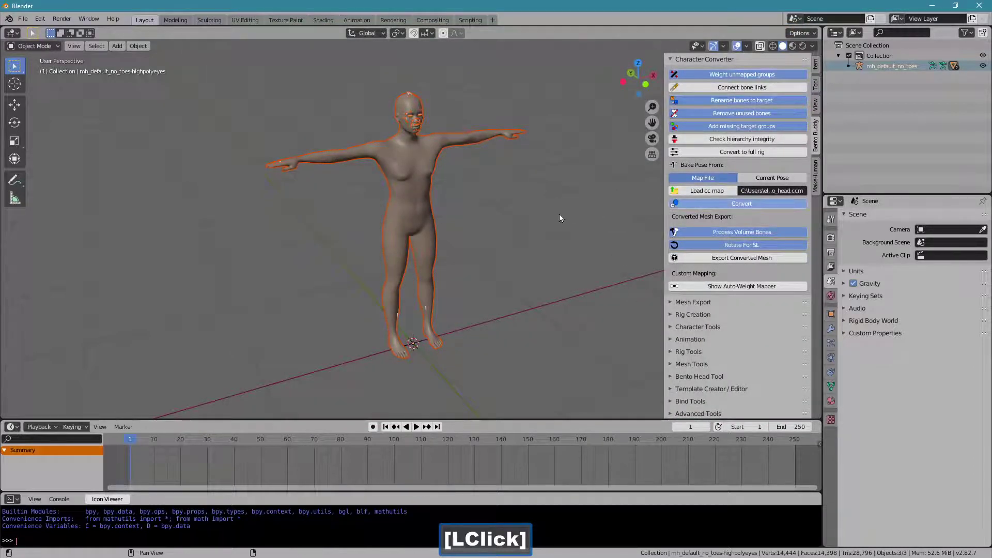
pyautogui.click(714, 259)
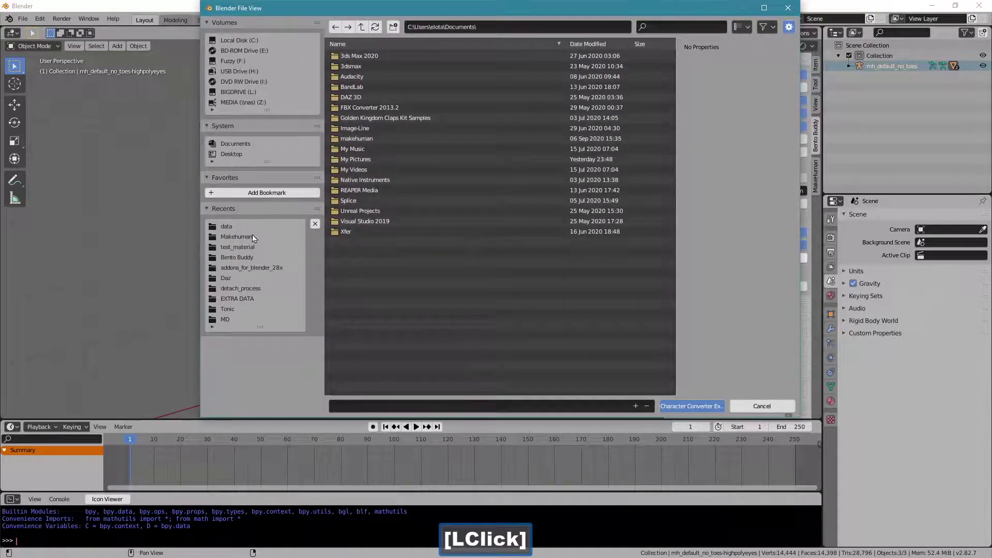
pyautogui.click(252, 247)
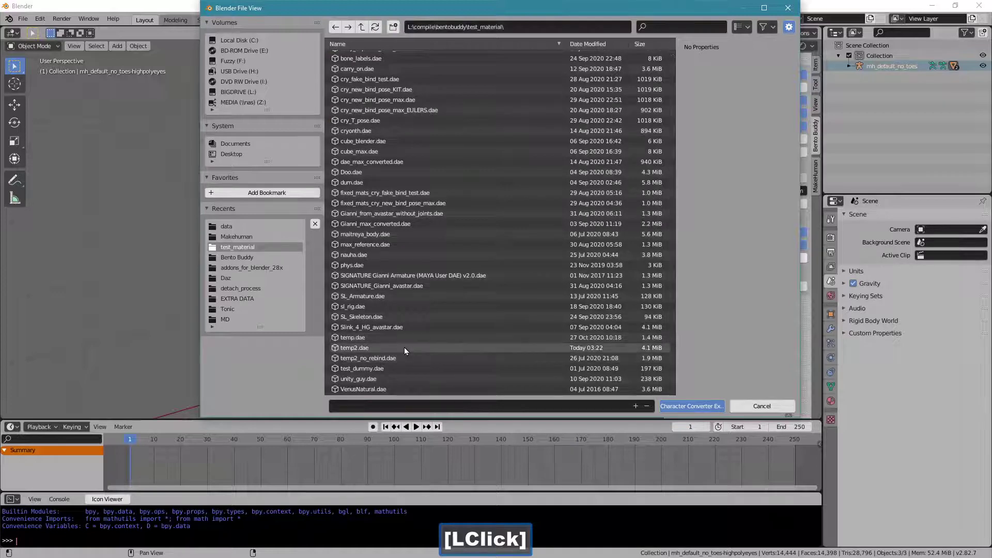
pyautogui.click(407, 349)
pyautogui.click(406, 350)
pyautogui.doubleClick(406, 350)
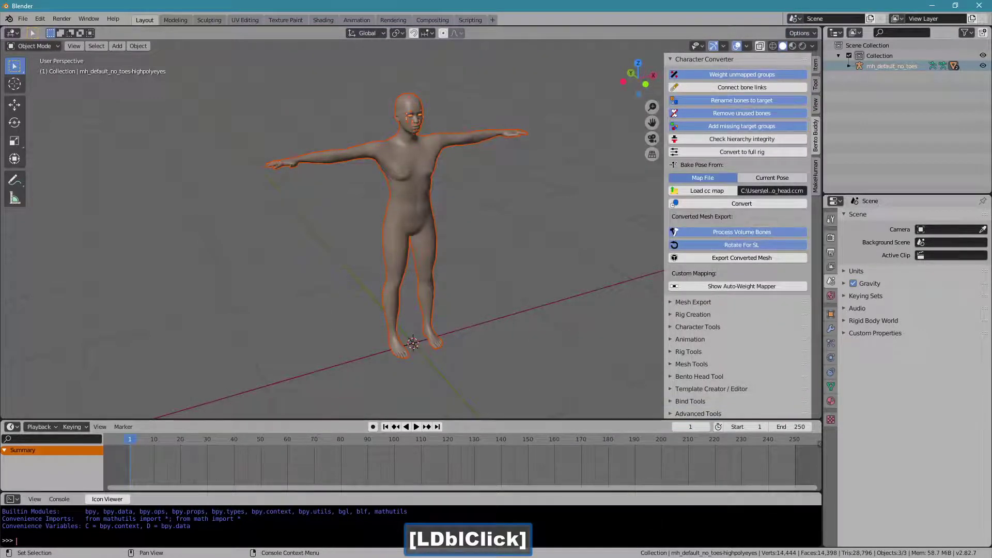
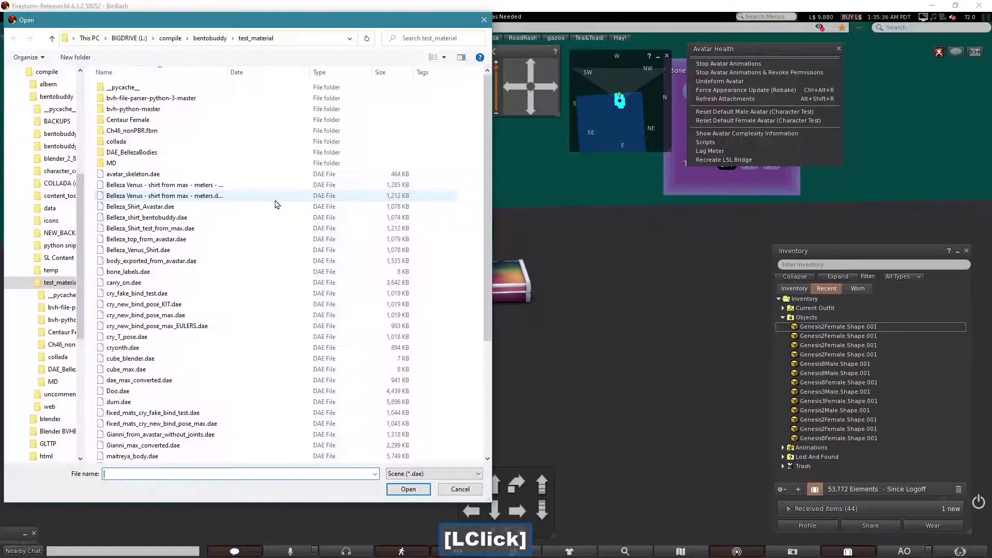
# Step: Load mh_default_no_toes-base.001 for mesh upload with skin weights included and calculate its L$14 fee
pyautogui.click(491, 435)
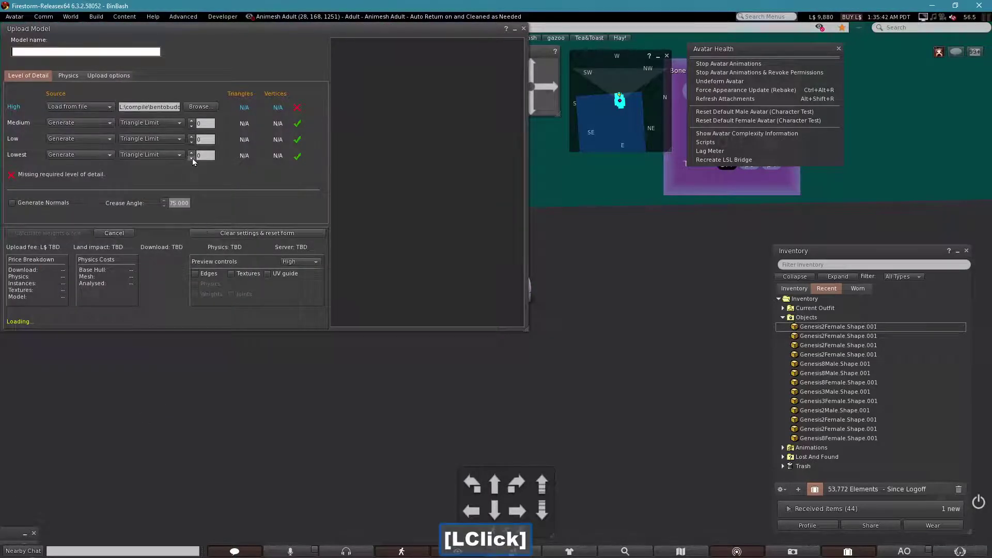
pyautogui.click(193, 161)
pyautogui.click(66, 77)
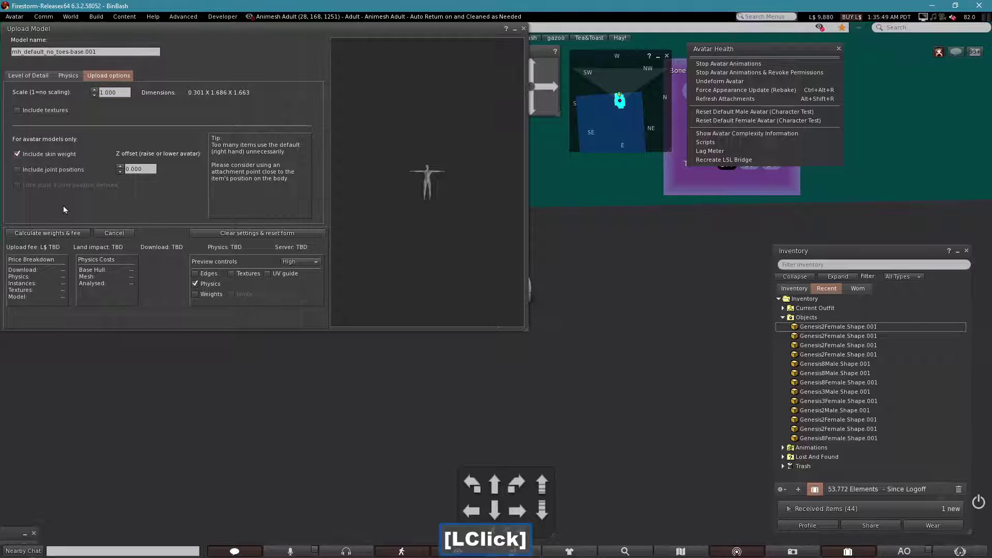
pyautogui.click(64, 232)
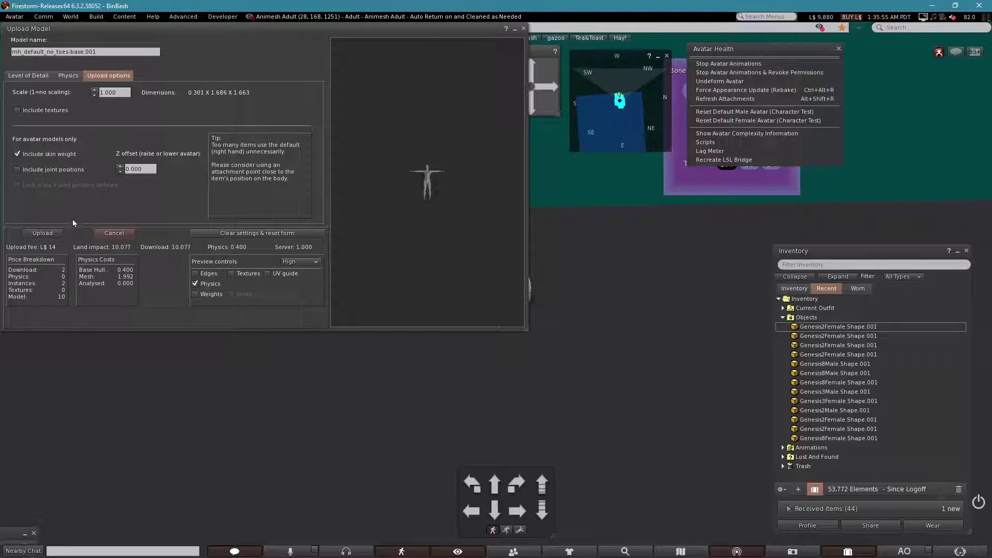
# Step: Wear the uploaded mh_default_no_toes-base.001 mesh from Recent inventory as the avatar's body
pyautogui.click(51, 235)
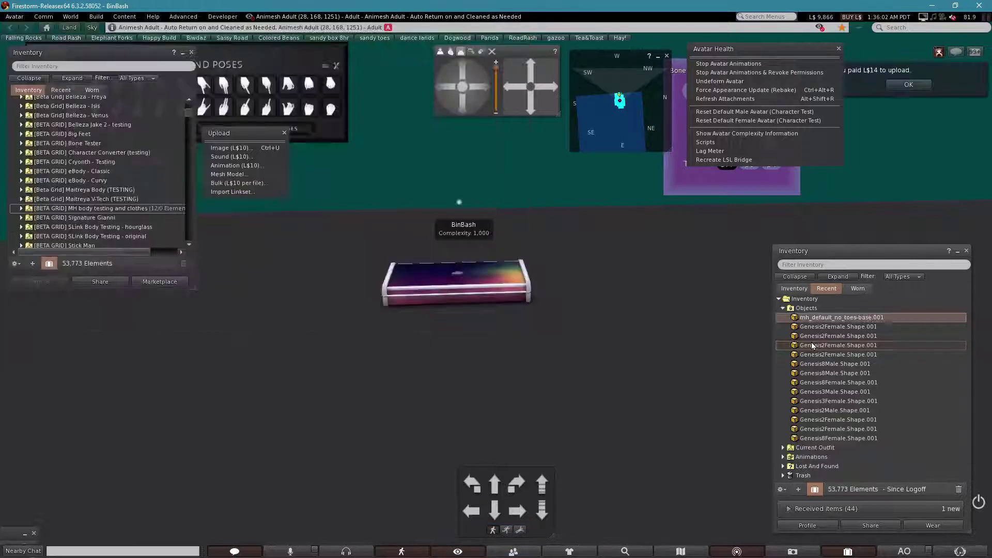
pyautogui.click(803, 319)
pyautogui.doubleClick(802, 319)
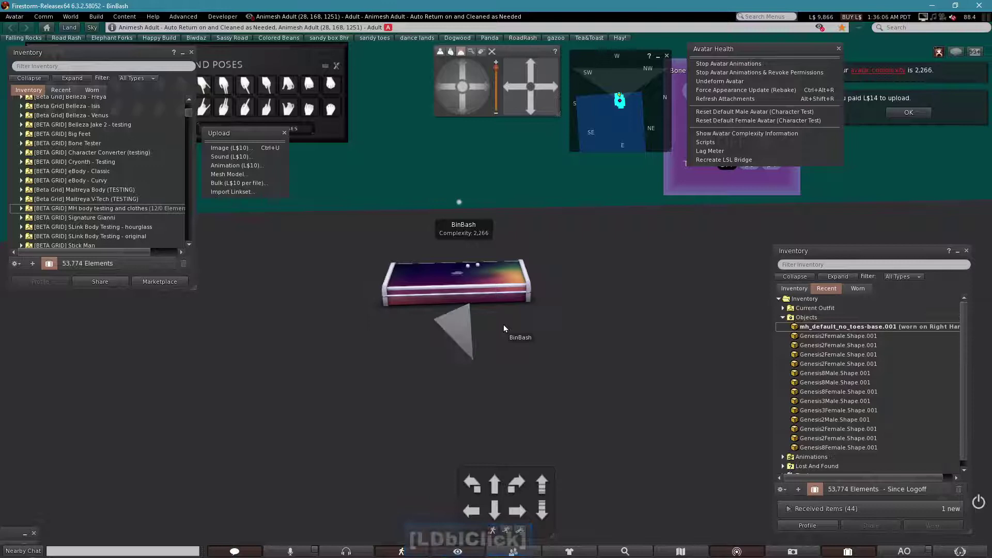
pyautogui.rightClick(423, 280)
pyautogui.click(402, 261)
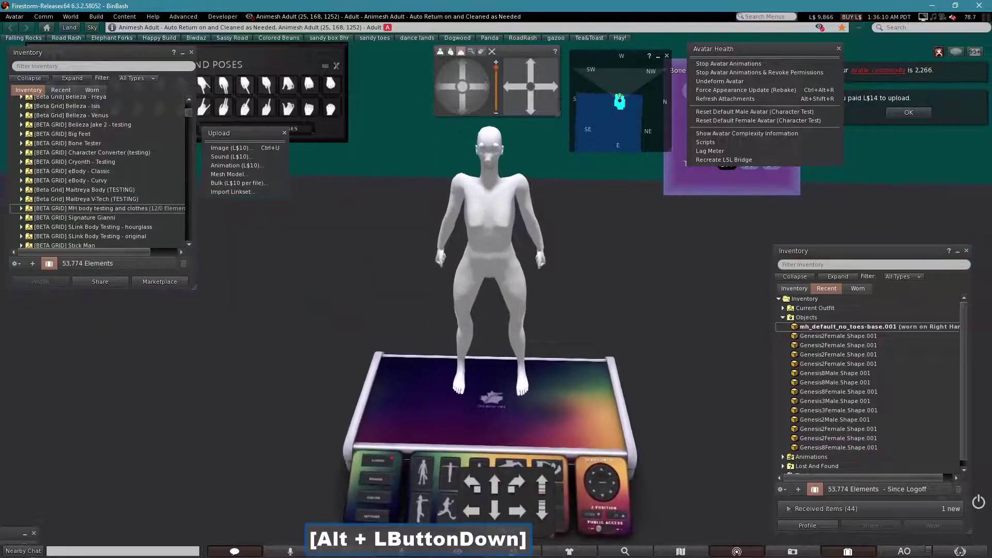
pyautogui.doubleClick(466, 108)
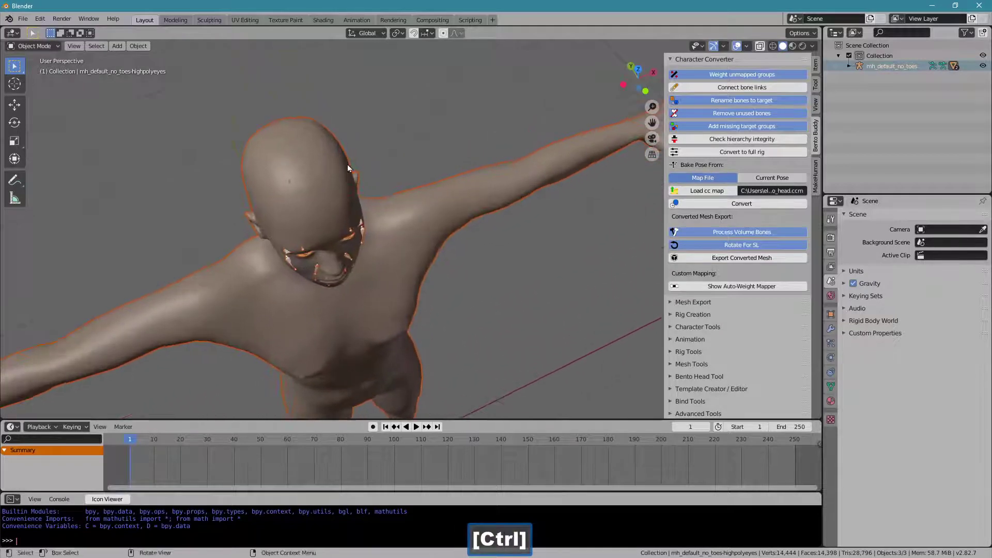
# Step: Select the mh_default_no_toes armature and expand Bento Buddy's Animation section
pyautogui.click(291, 144)
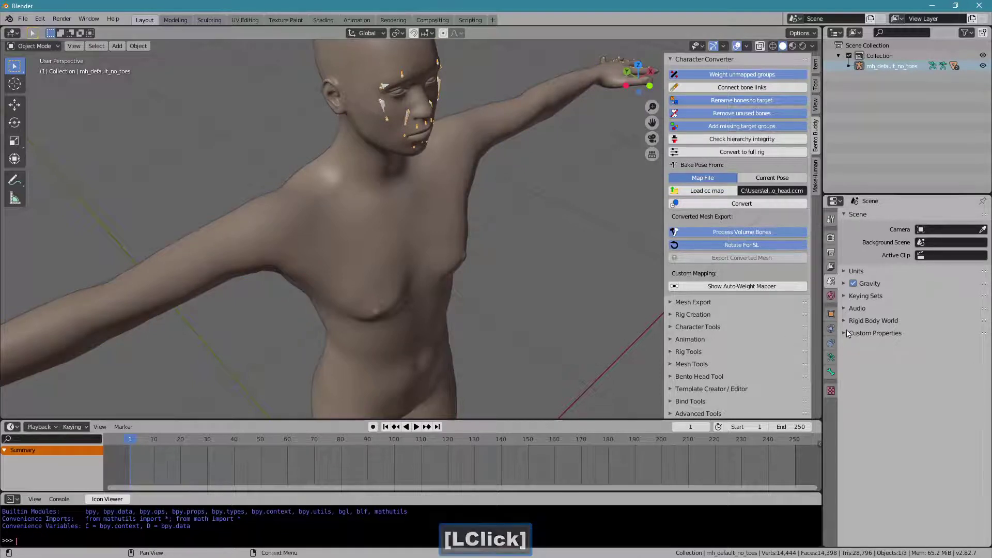
pyautogui.click(831, 361)
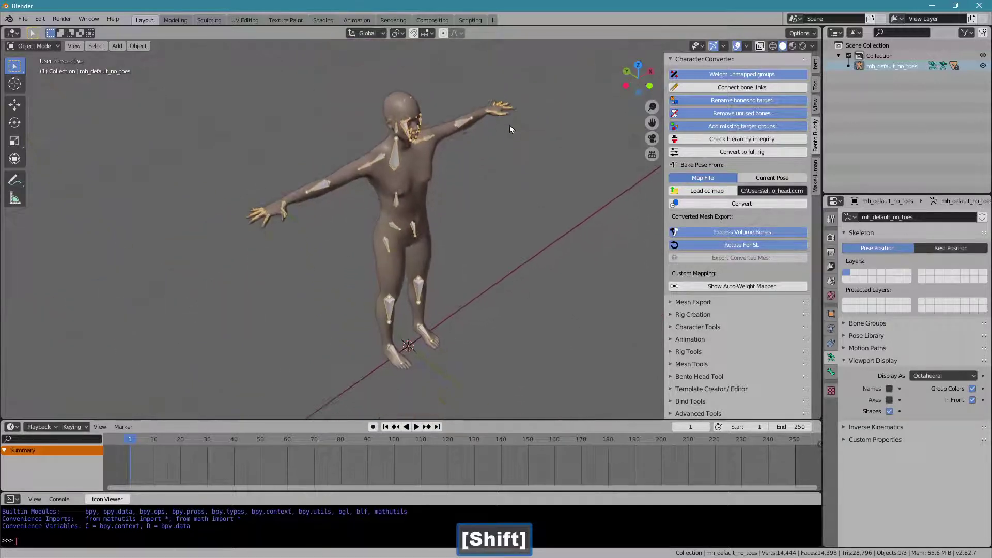
pyautogui.click(685, 62)
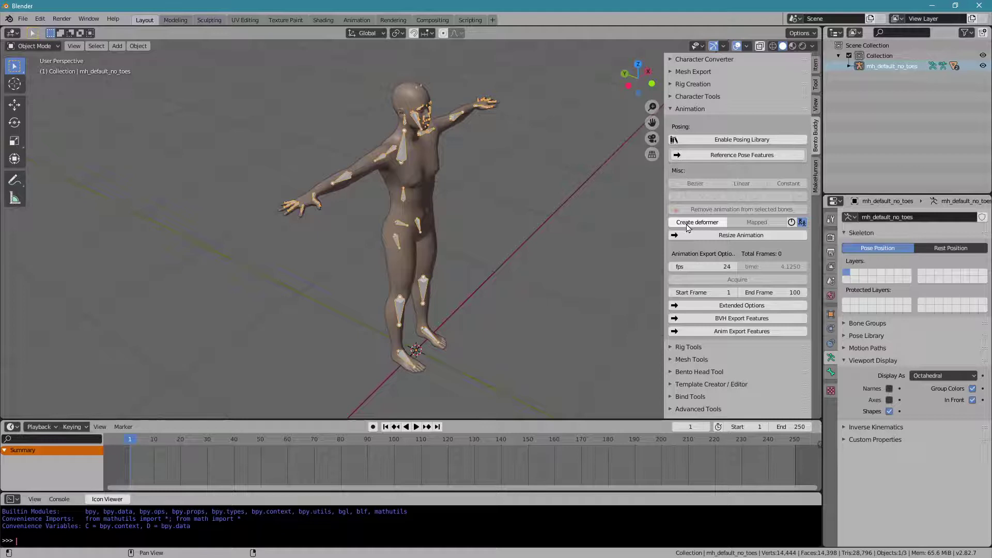
# Step: Create the DEFORMER_ANIMATION rig and expand the Anim Export Features for deformer.anim
pyautogui.click(704, 227)
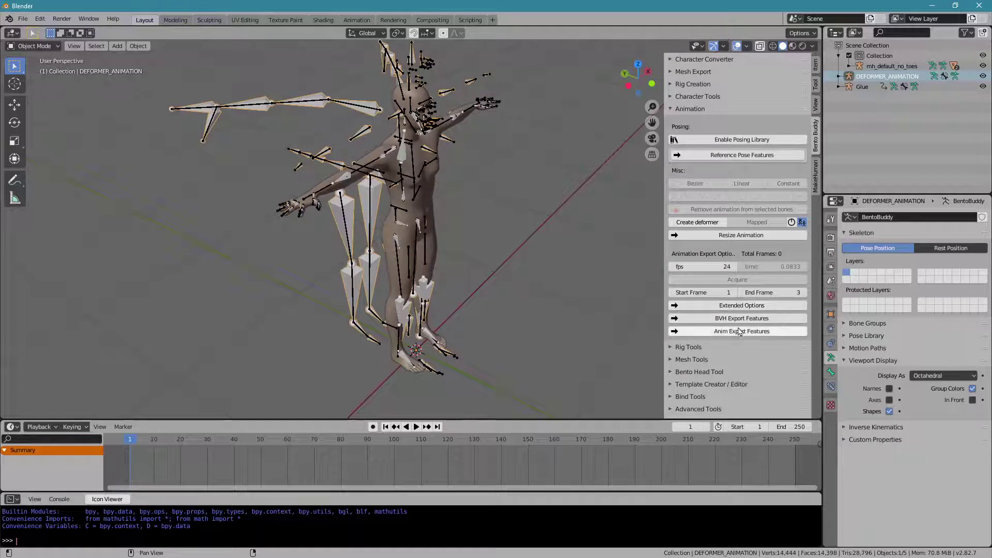
pyautogui.click(742, 336)
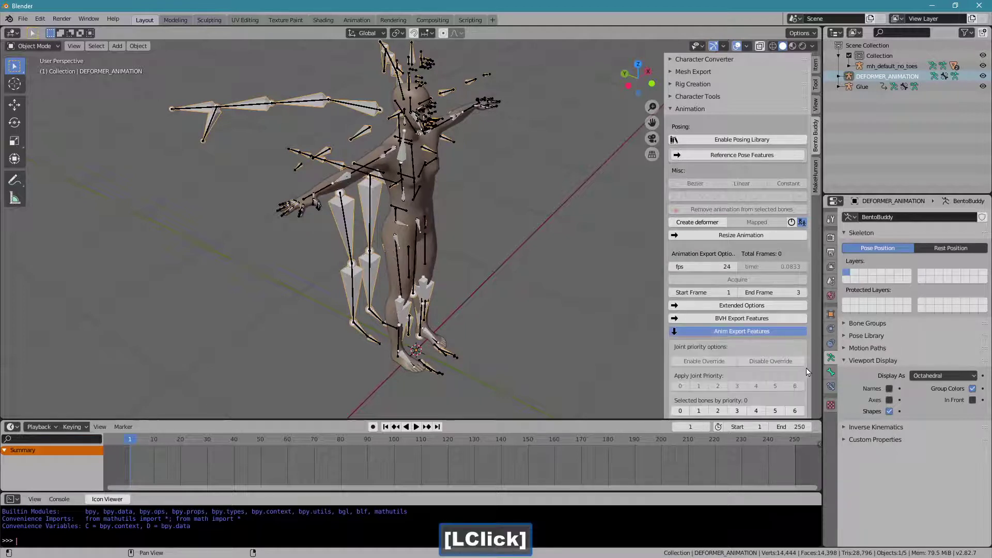
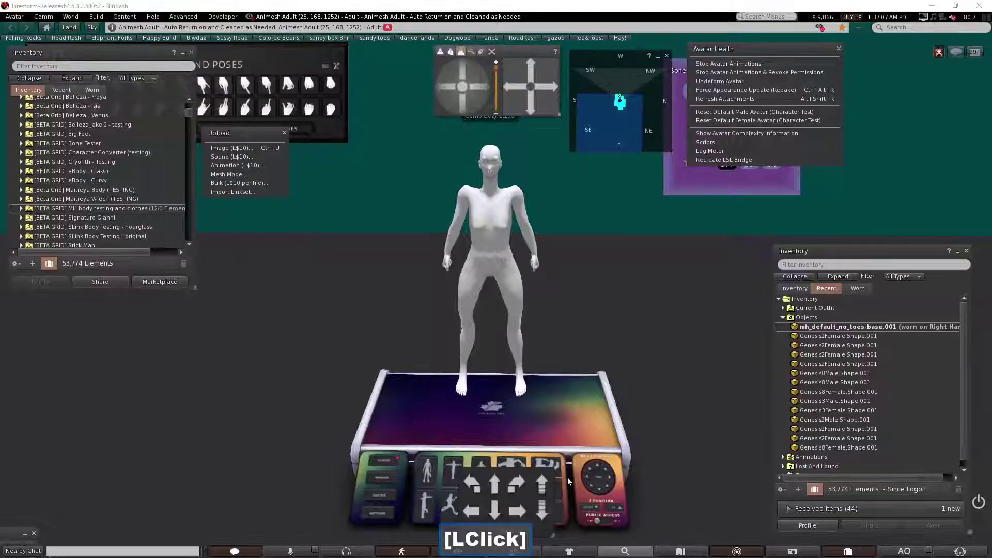
# Step: Upload deformer.anim to Firestorm and play it on the MakeHuman-bodied avatar
pyautogui.click(242, 171)
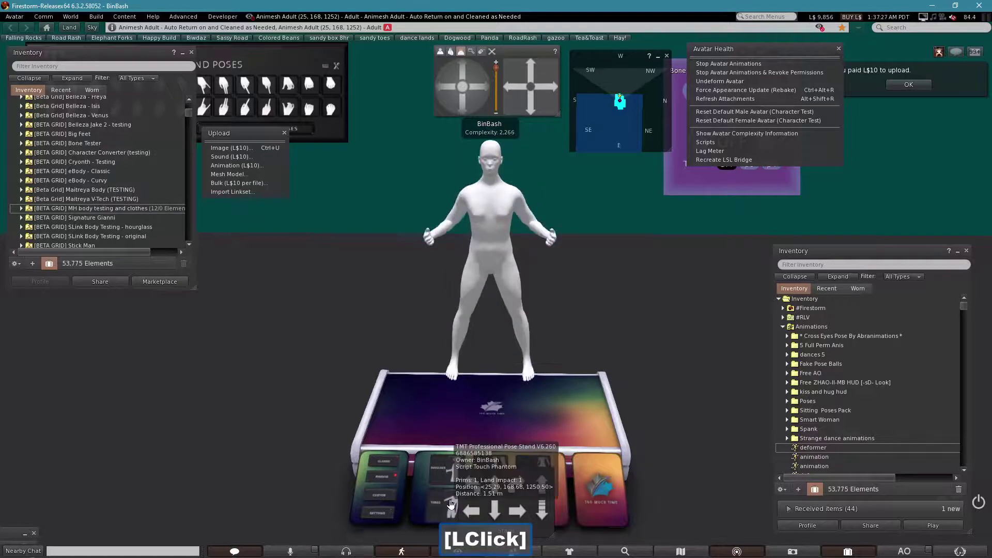
pyautogui.click(452, 505)
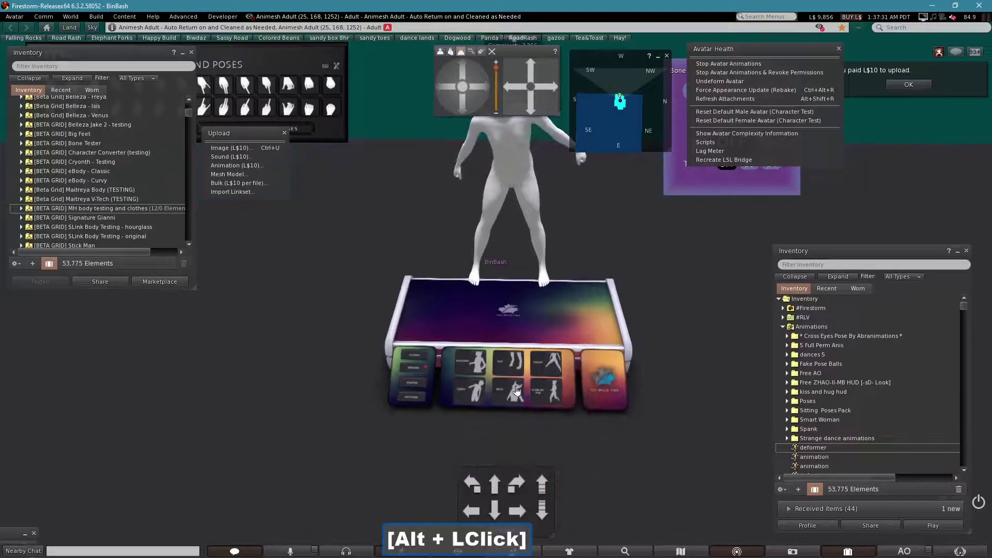
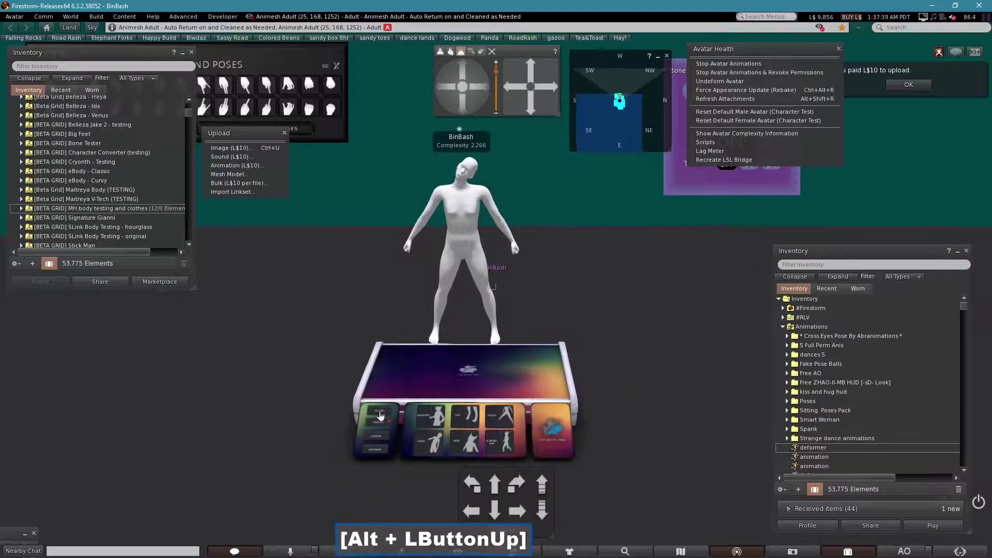
# Step: Delete the DEFORMER_ANIMATION rig and the Glue object, leaving only the MakeHuman character
pyautogui.click(381, 417)
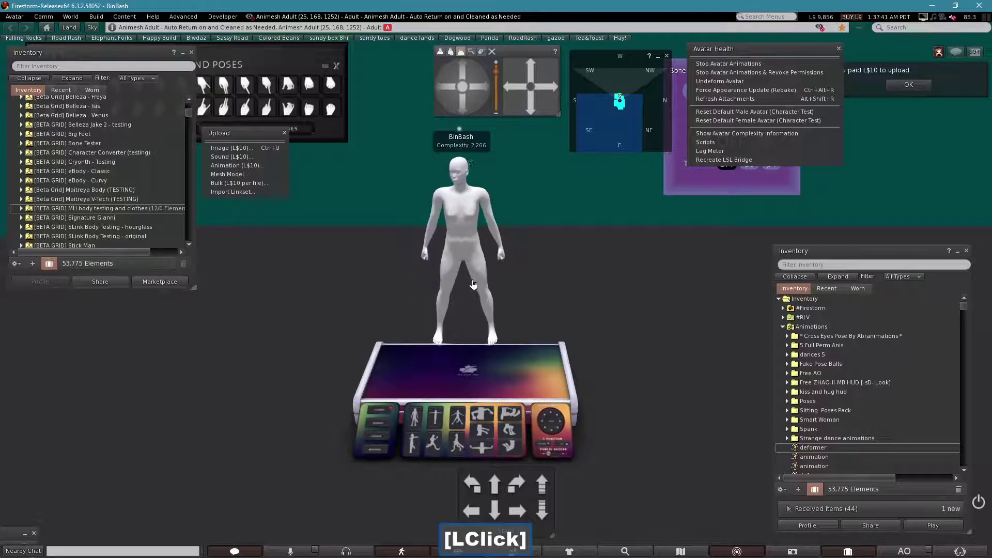
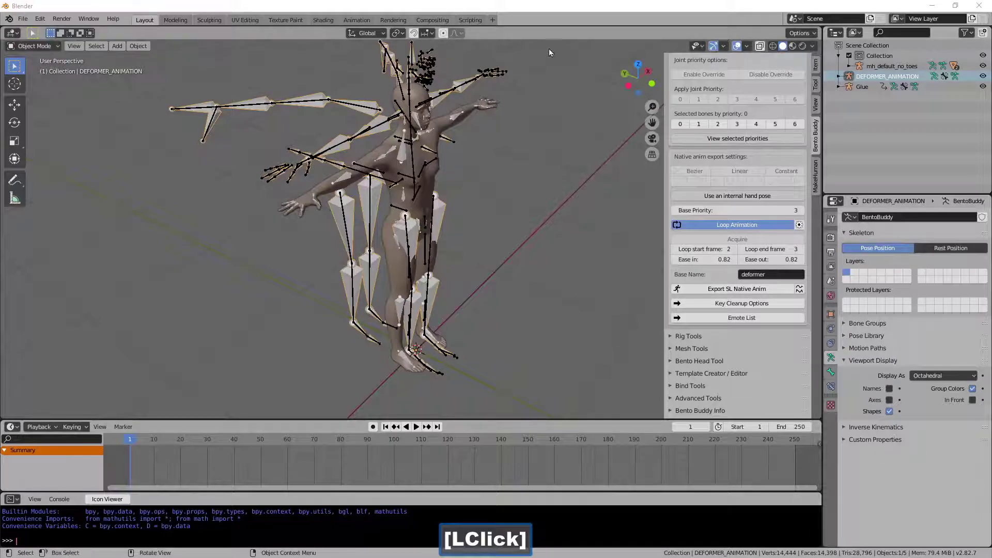
pyautogui.press('Delete')
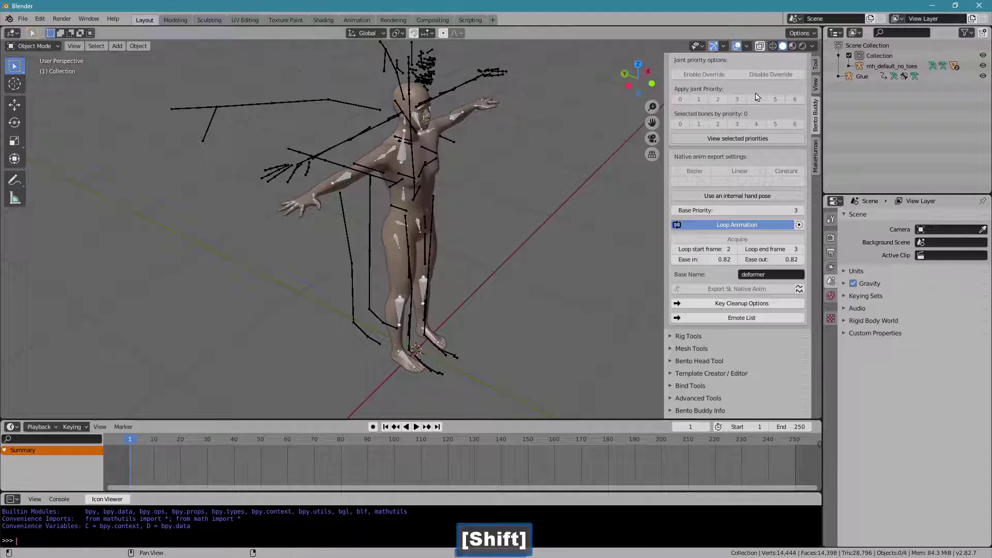
pyautogui.click(859, 79)
pyautogui.press('Delete')
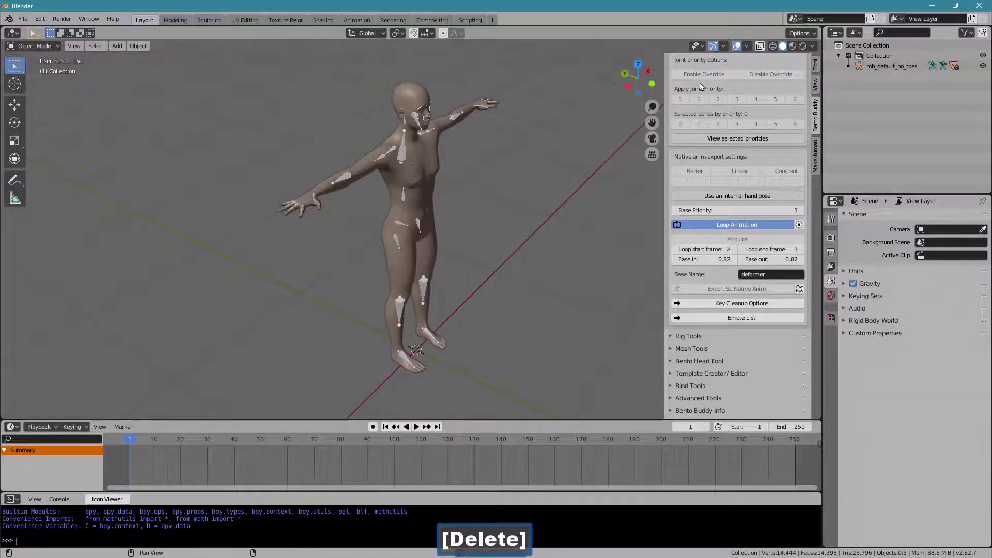
# Step: Add a default Bento Buddy rig beside the character and view its armature from the right side
pyautogui.click(811, 83)
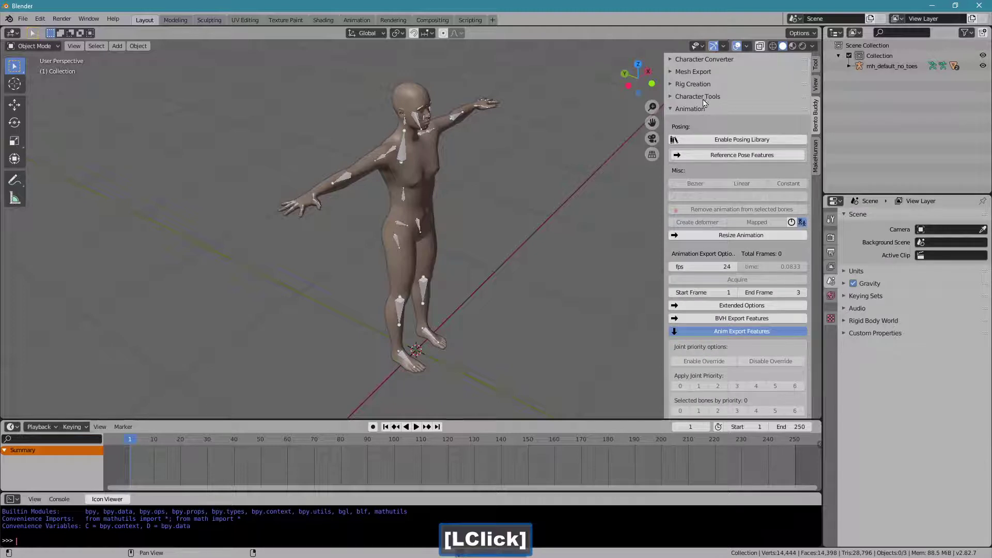
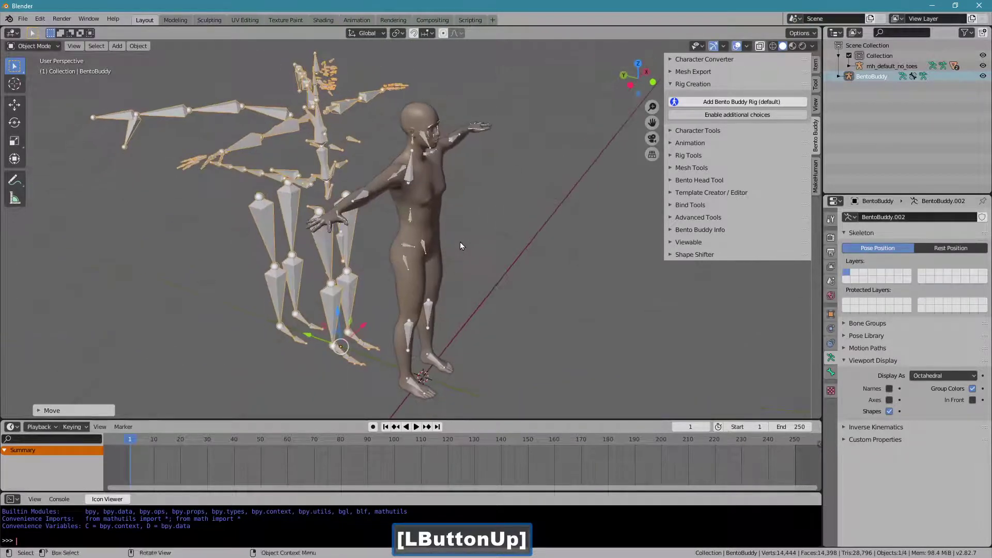
pyautogui.click(427, 206)
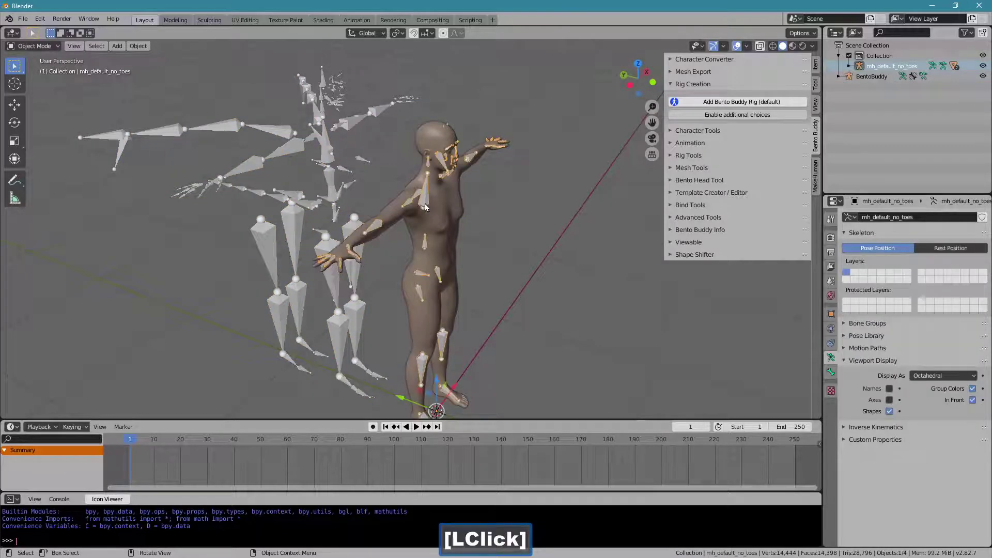
pyautogui.press('3')
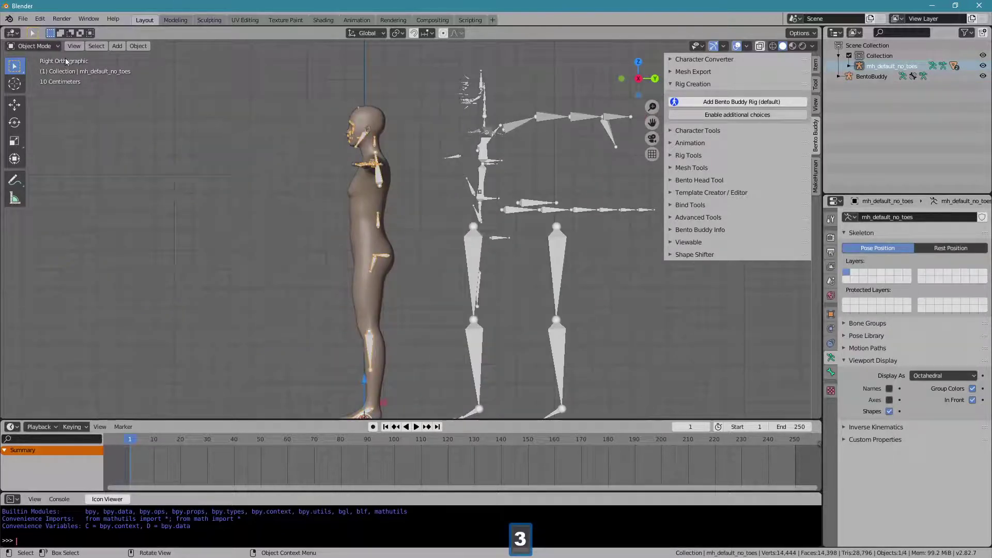
pyautogui.click(47, 54)
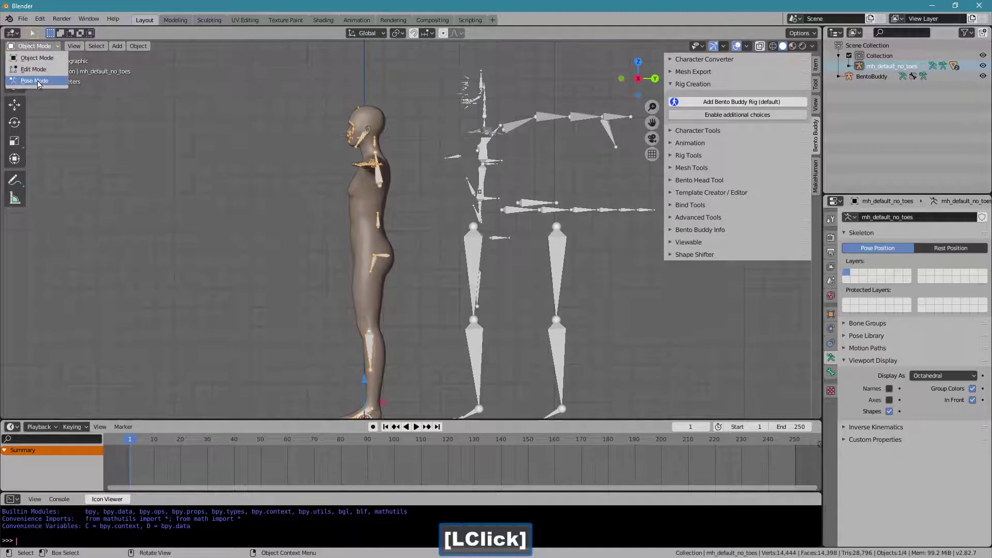
# Step: In Pose Mode, keyframe the mFaceJaw bone at frame 1
pyautogui.click(410, 196)
pyautogui.click(415, 232)
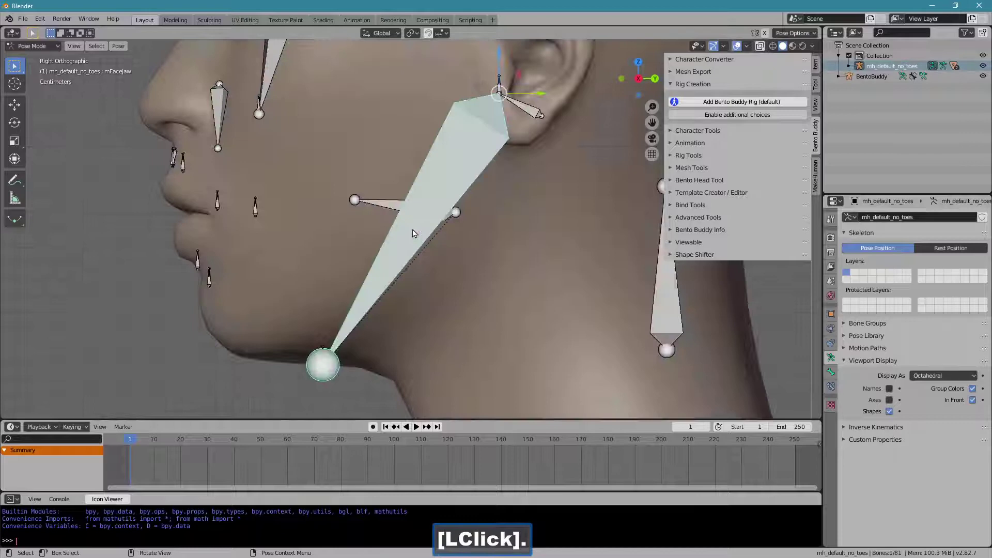
pyautogui.press('r')
pyautogui.rightClick(360, 258)
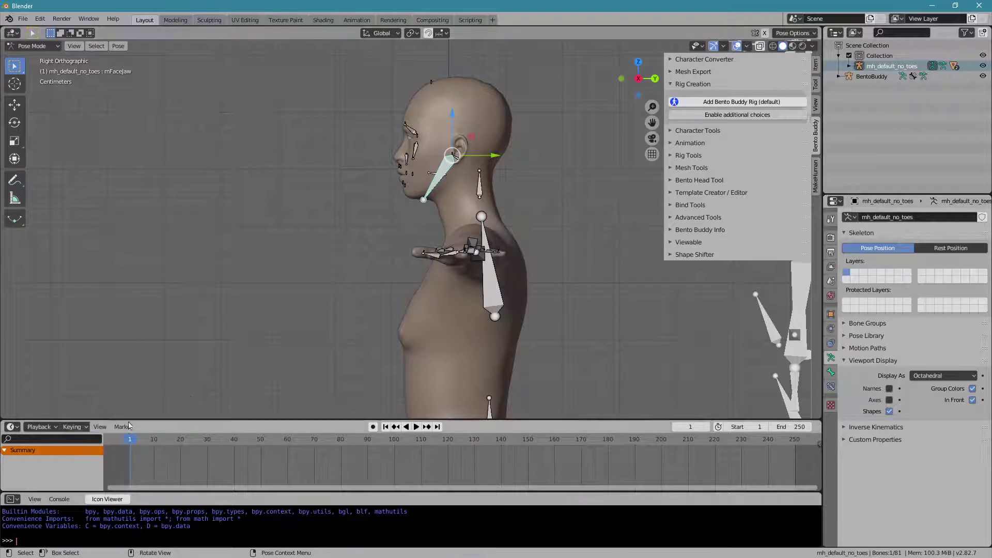
pyautogui.click(86, 430)
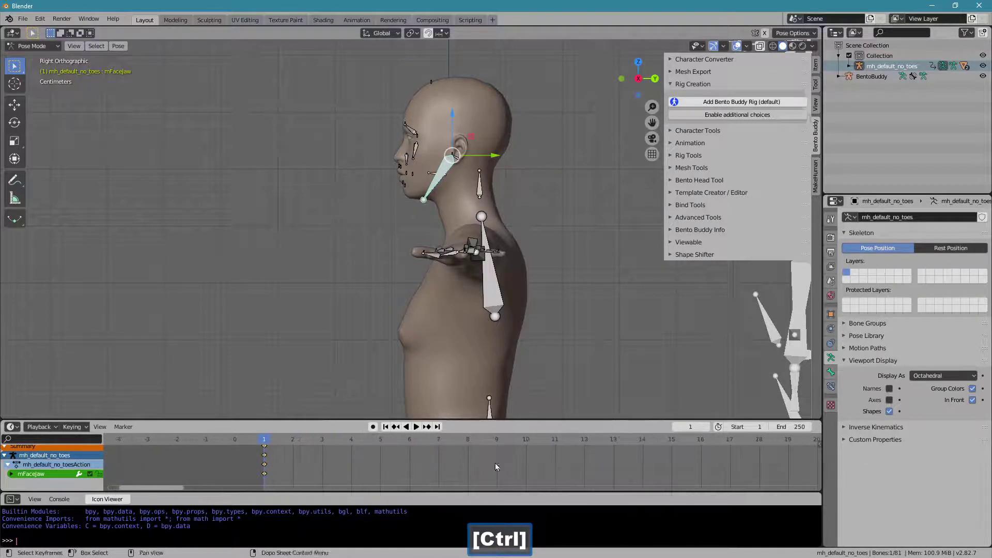
# Step: Rotate the jaw open at frame 5 and key it, then key it again at frame 10
pyautogui.click(307, 442)
pyautogui.press('r')
pyautogui.click(337, 295)
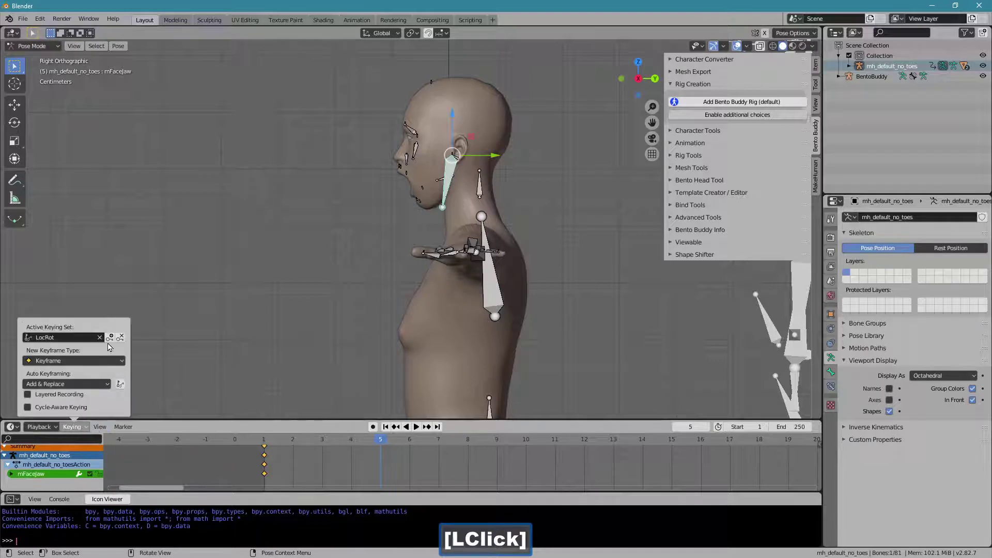
pyautogui.click(445, 447)
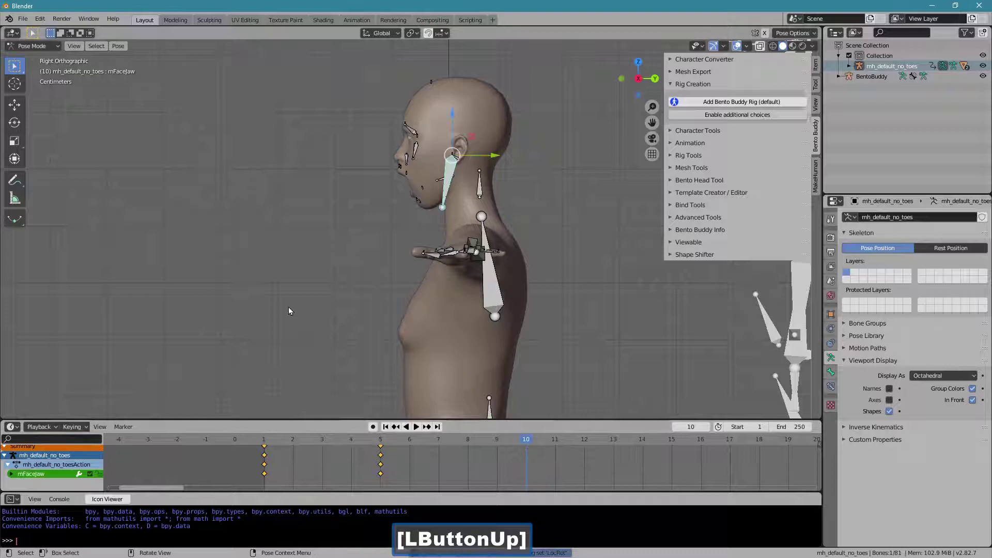
pyautogui.press('alt+r')
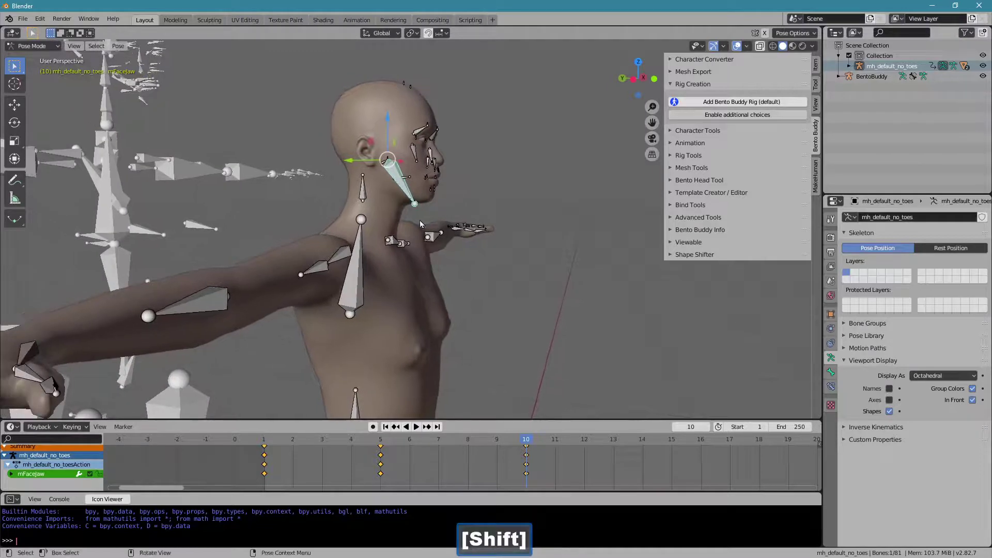
pyautogui.click(367, 197)
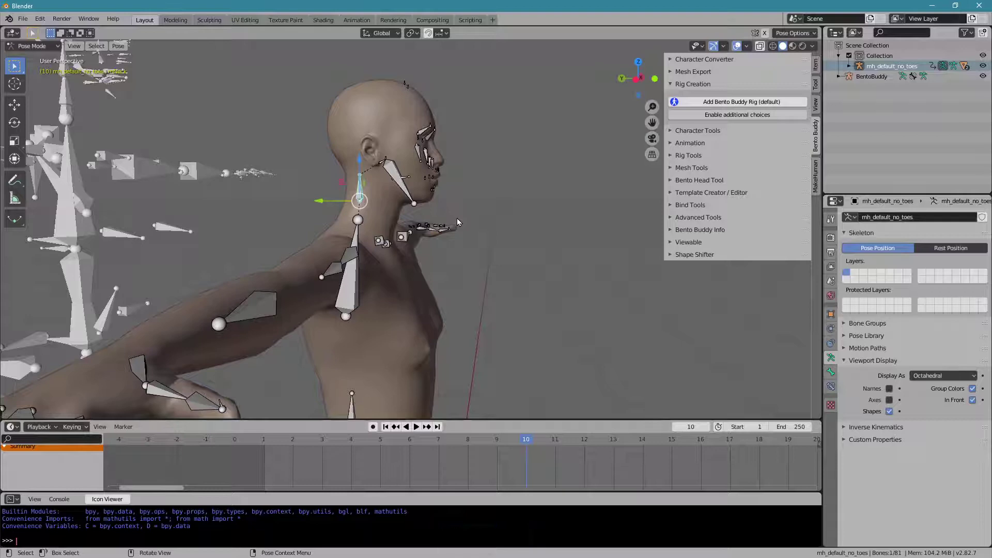
# Step: Keyframe the mNeck bone at frame 10 and a rotated neck pose at frame 13
pyautogui.press('3')
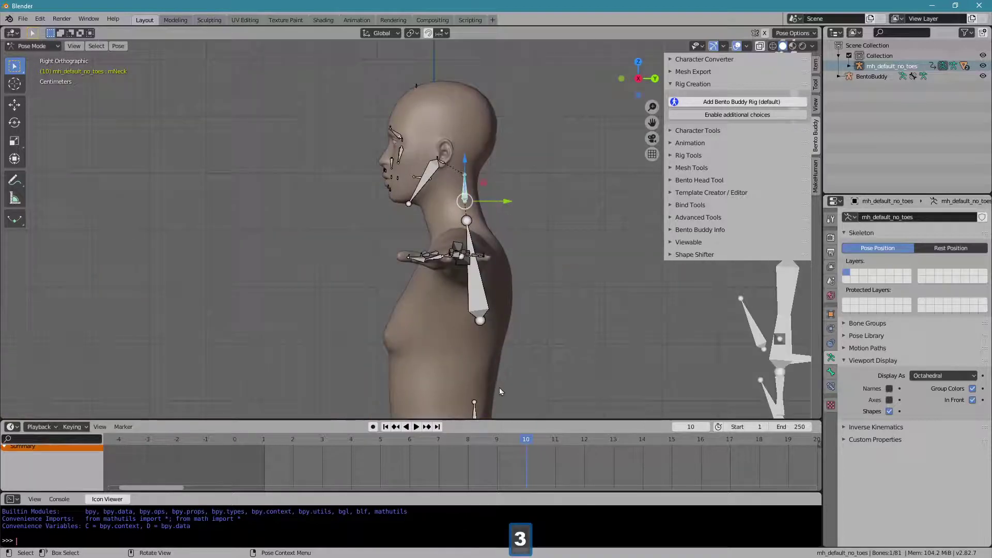
pyautogui.click(85, 427)
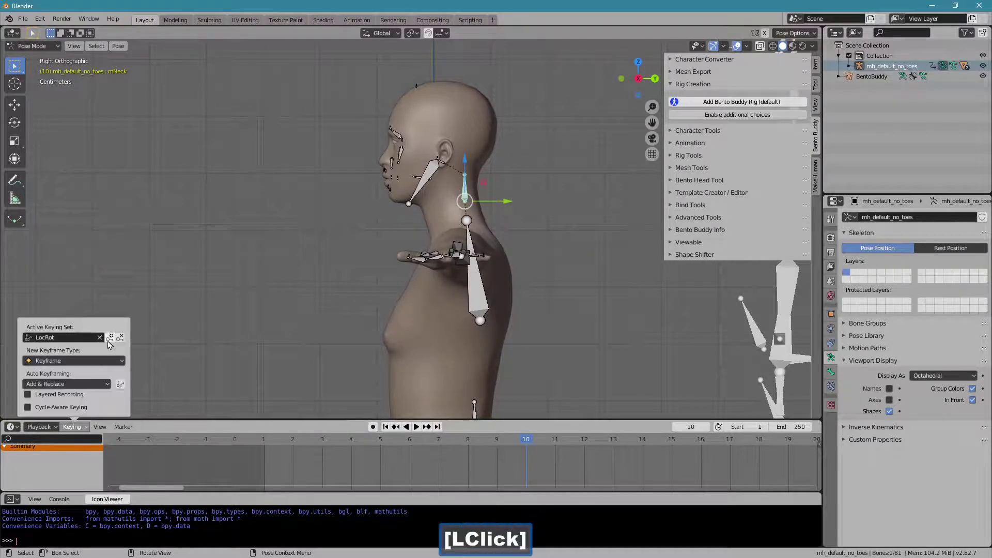
pyautogui.click(570, 444)
pyautogui.press('r')
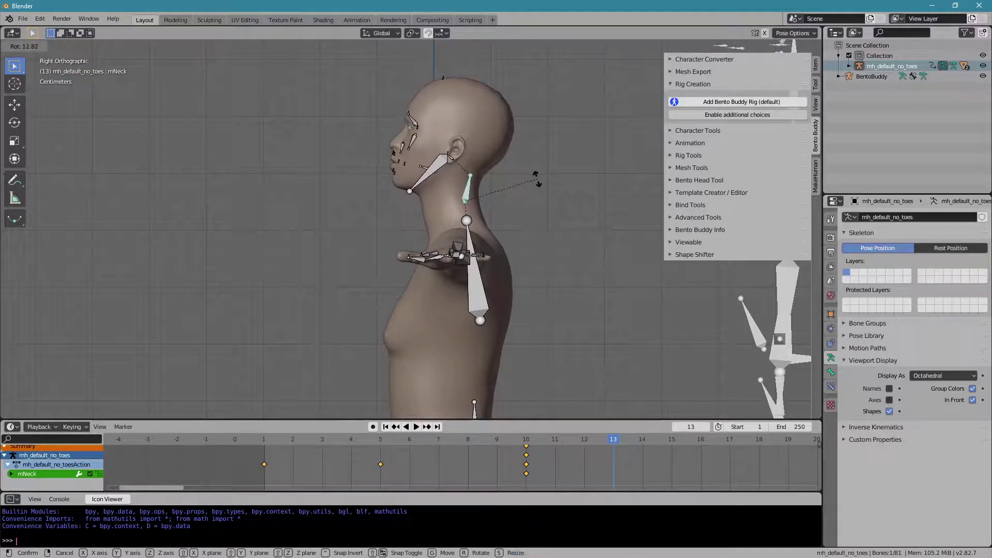
pyautogui.rightClick(544, 184)
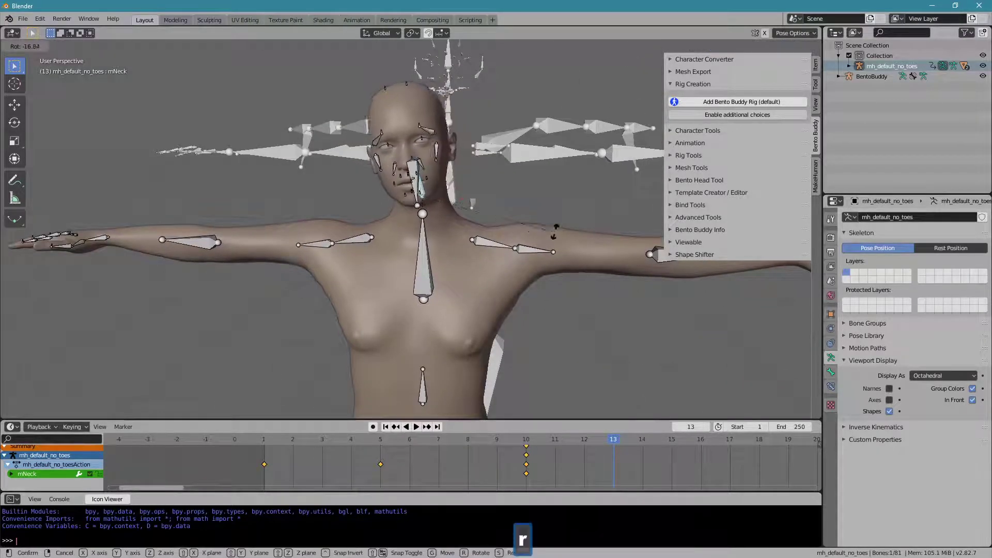
pyautogui.click(617, 217)
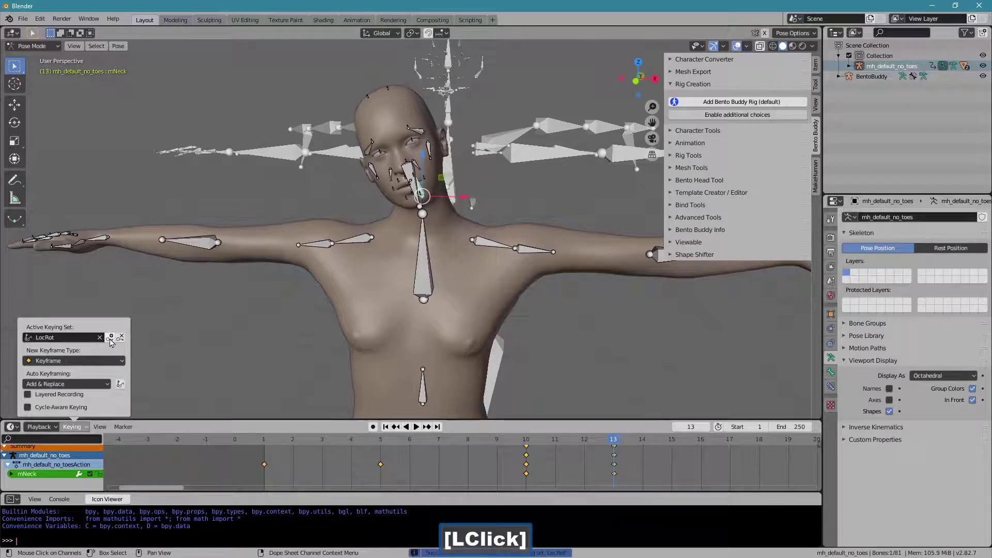
# Step: Add further neck-pose keyframes at frames 16 and 20
pyautogui.click(678, 445)
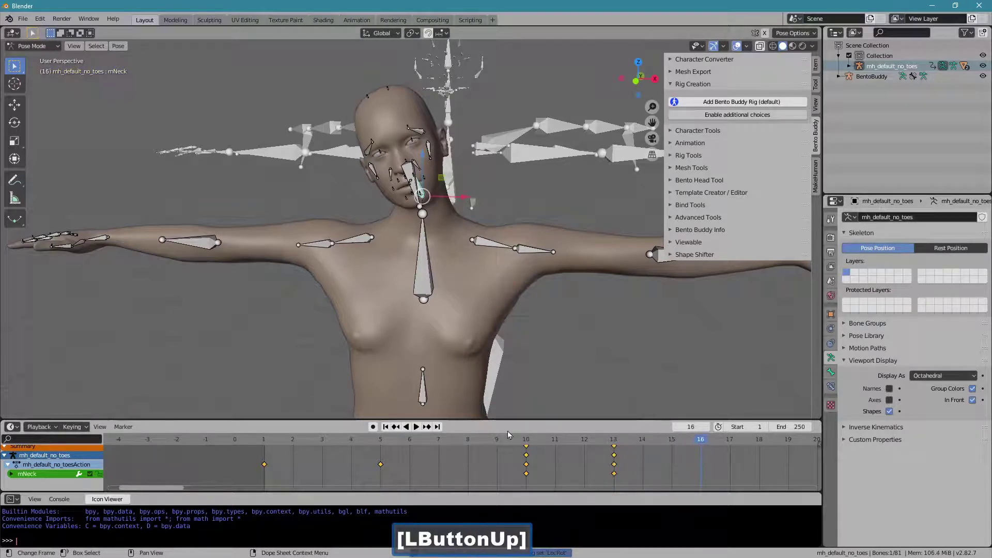
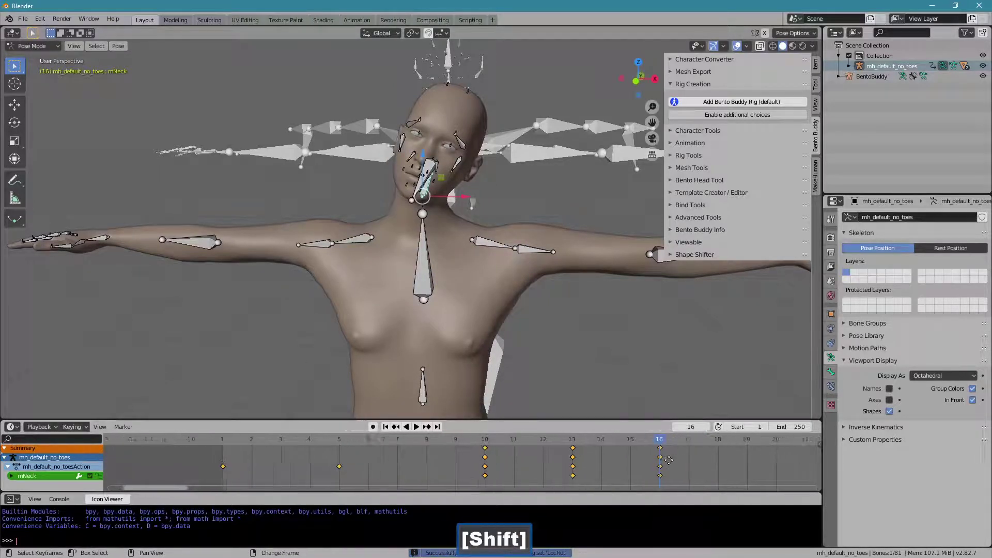
pyautogui.click(730, 443)
pyautogui.press('alt+r')
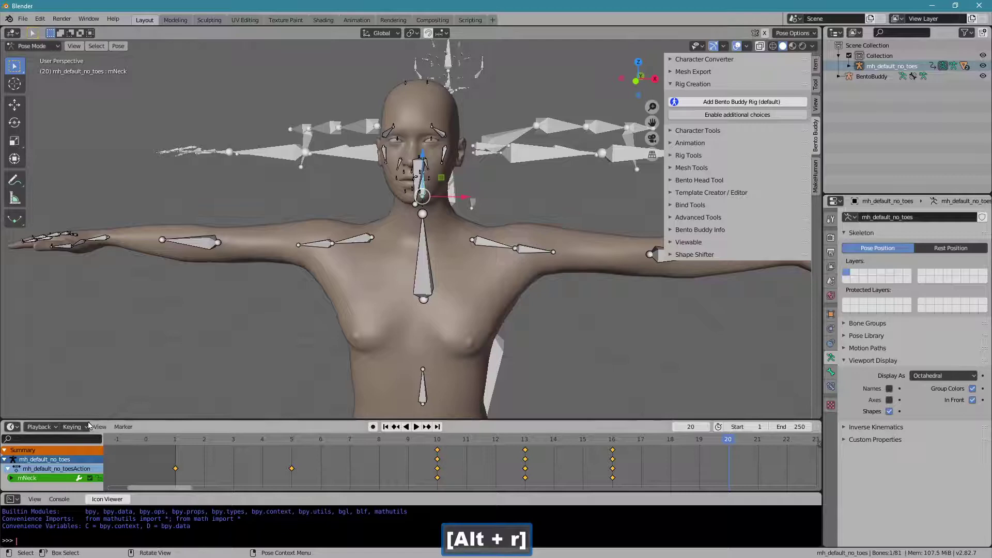
pyautogui.click(88, 425)
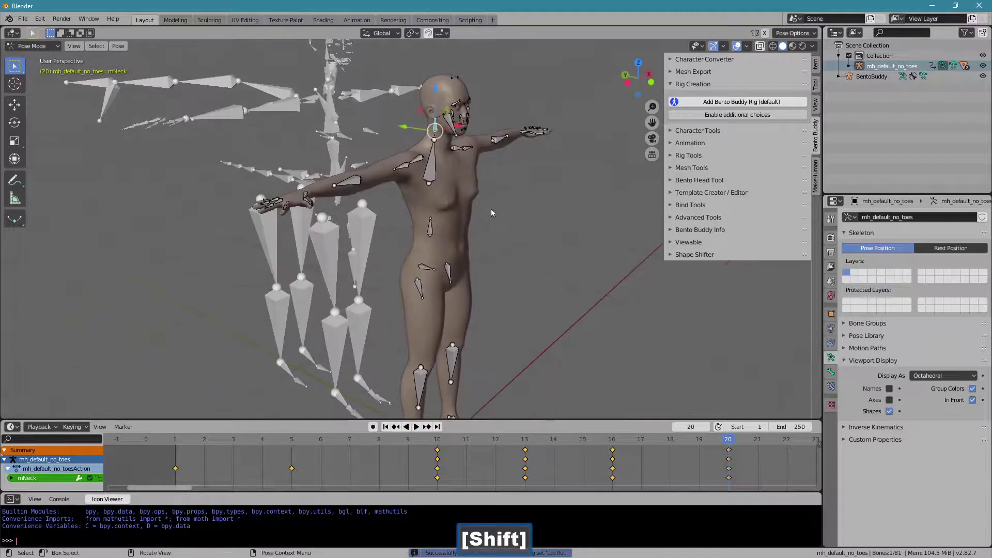
# Step: In Character Mapper, lock BentoBuddy as source with Retarget Only on, then attach and lock the character
pyautogui.click(46, 49)
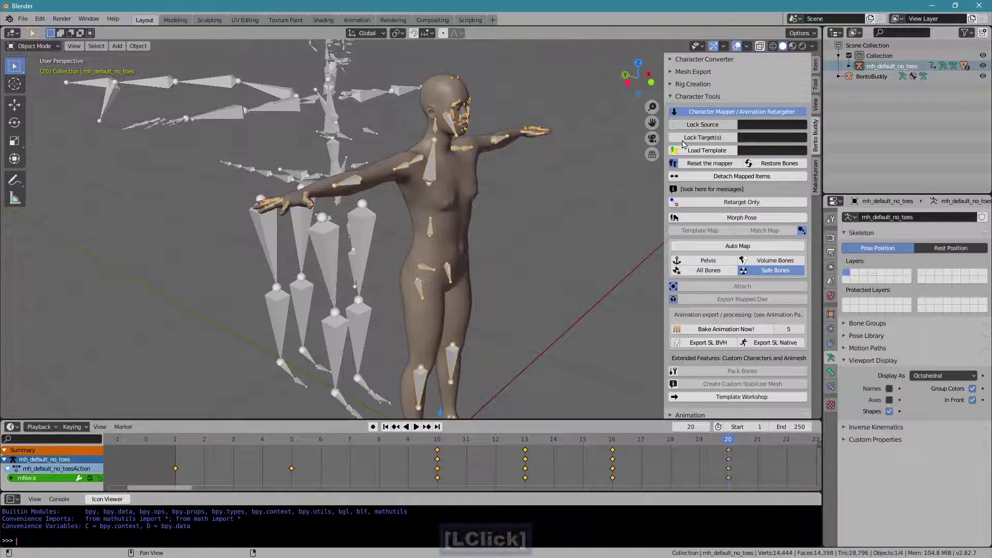
pyautogui.click(684, 142)
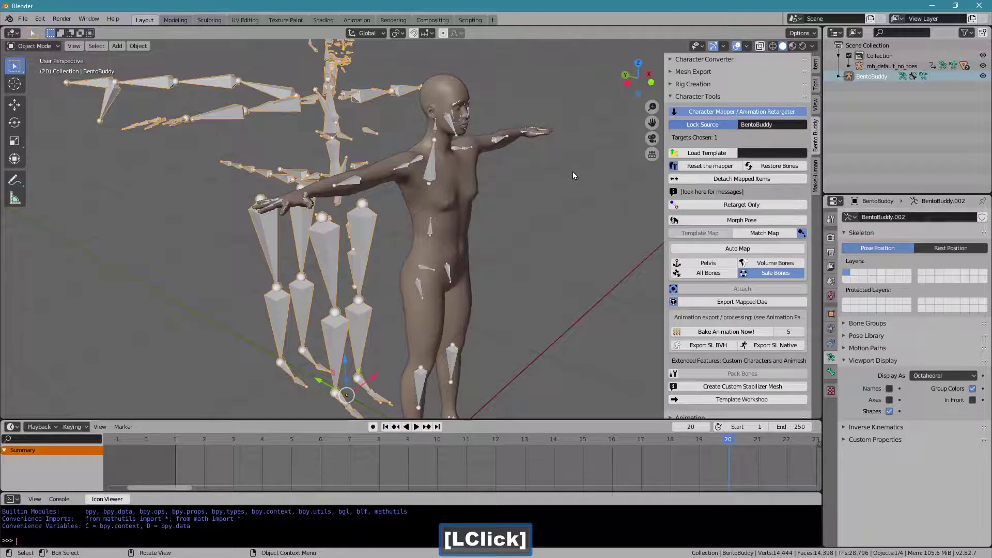
pyautogui.click(682, 208)
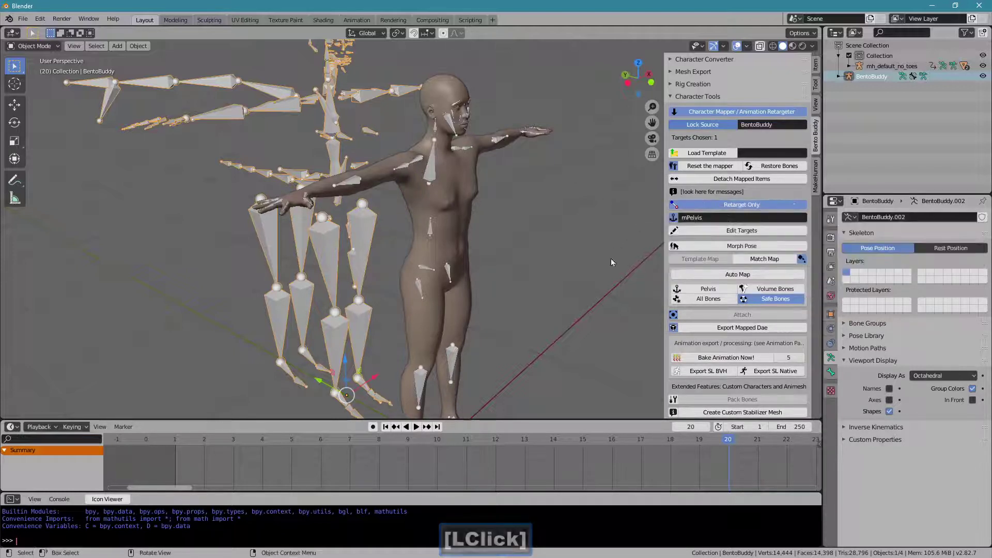
pyautogui.click(762, 262)
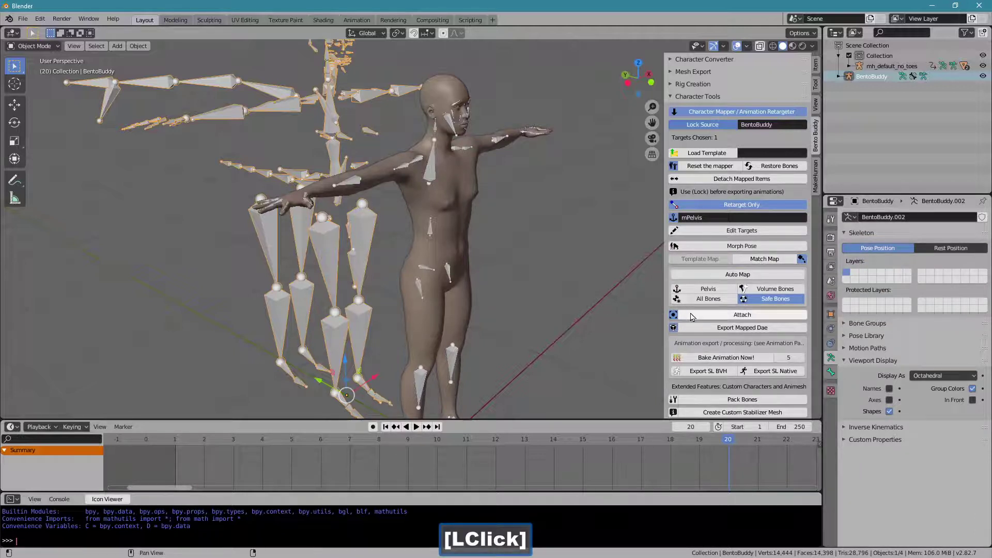
pyautogui.click(731, 316)
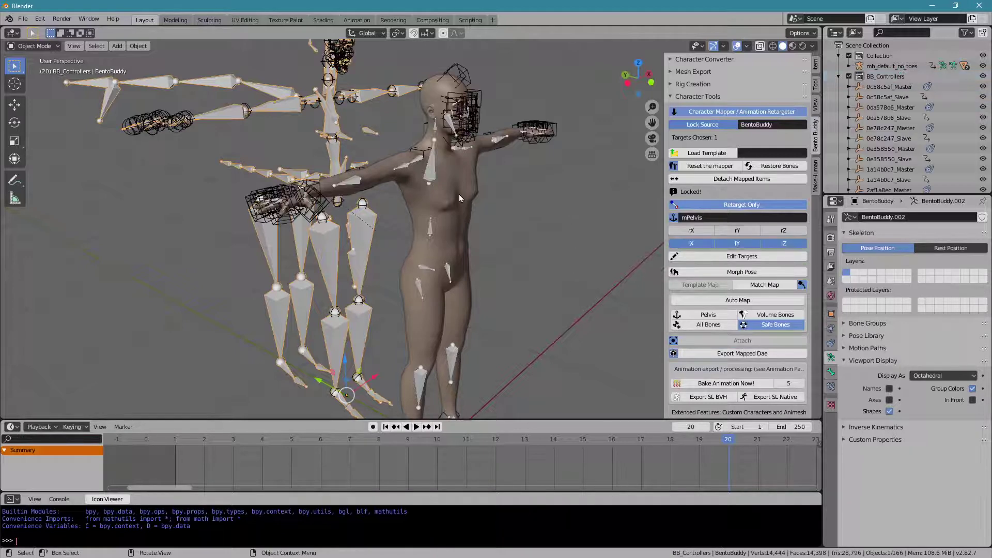
# Step: Stop playback and select the mh_default_no_toes armature for animation export
pyautogui.click(187, 444)
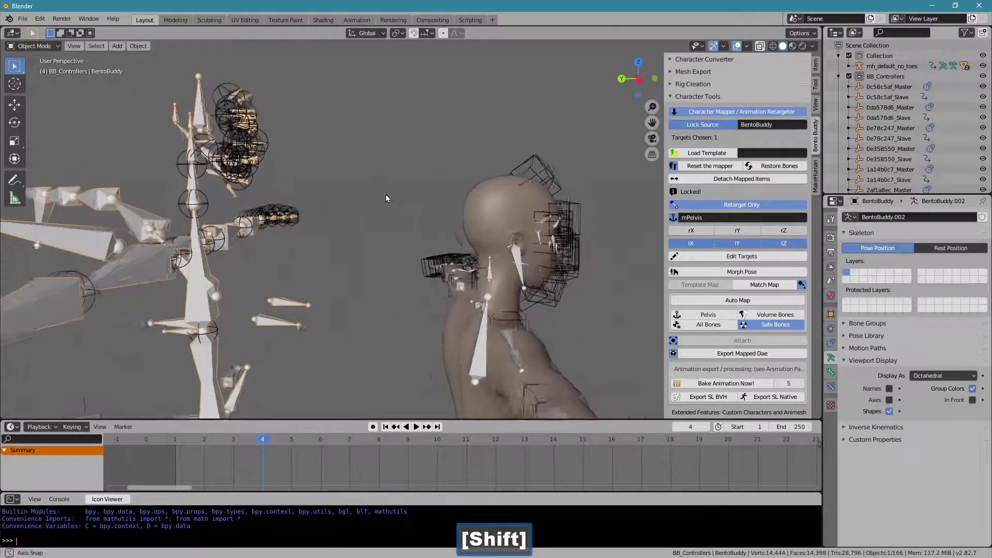
pyautogui.click(225, 444)
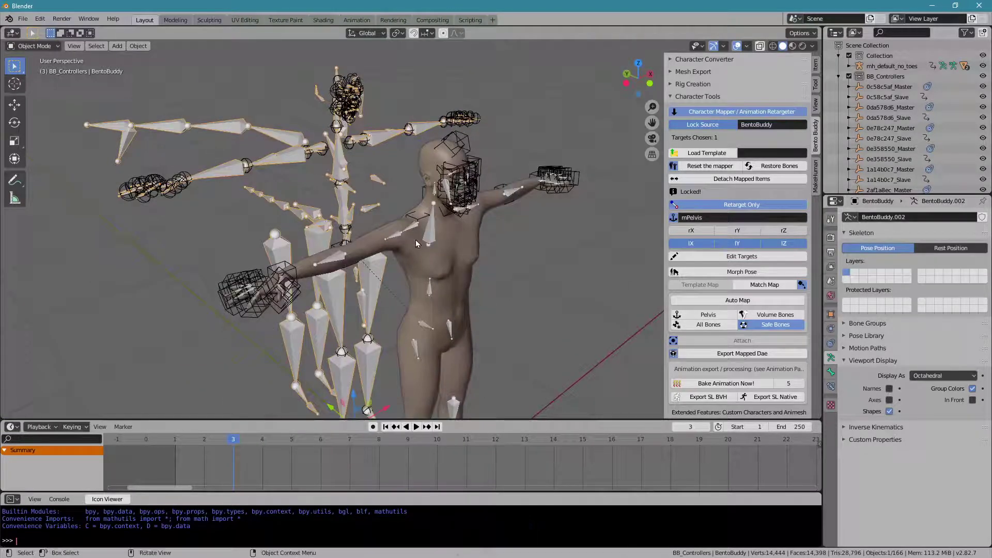
# Step: Acquire frames 1-20 for export at 5 fps, enable Loop Animation and set Base Priority to 4
pyautogui.click(431, 237)
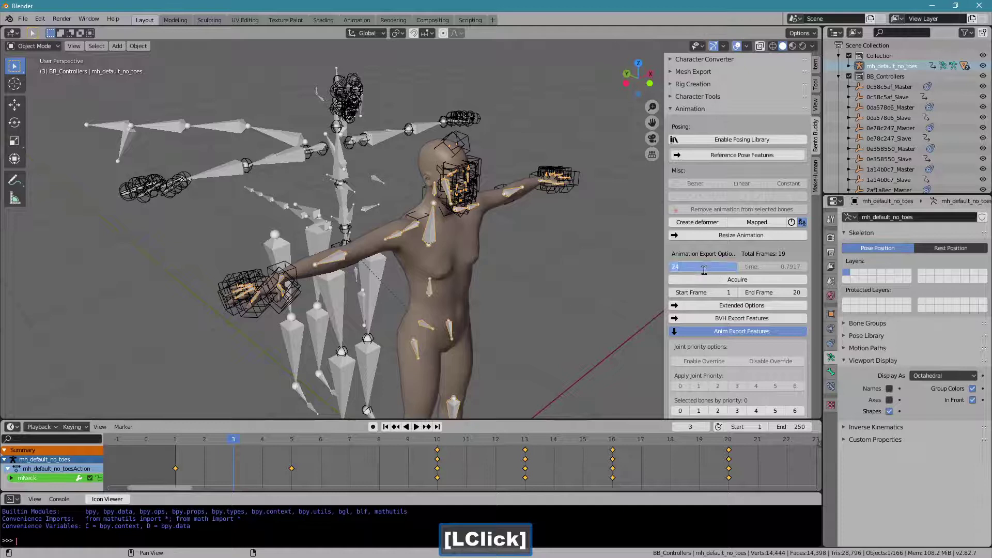
pyautogui.press('5')
pyautogui.press('Return')
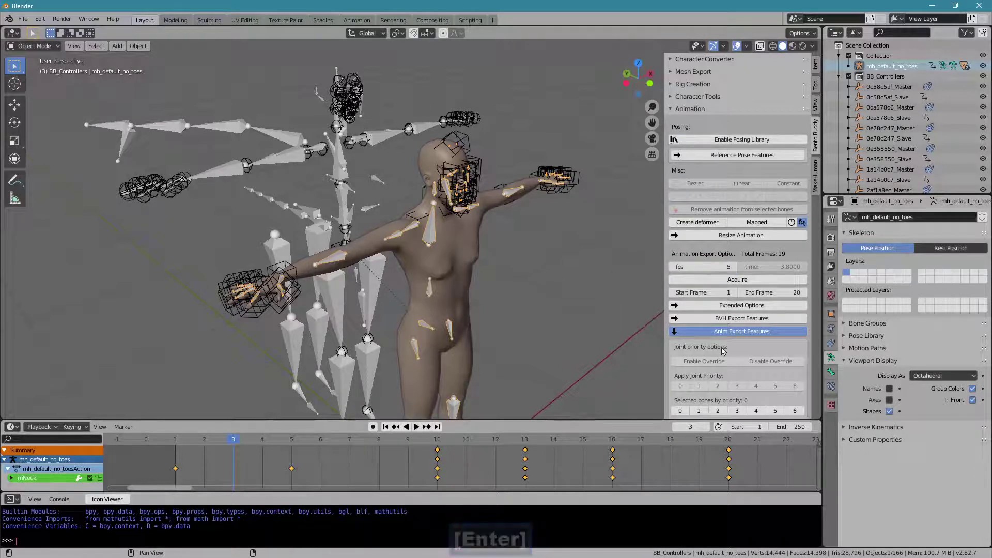
pyautogui.click(811, 354)
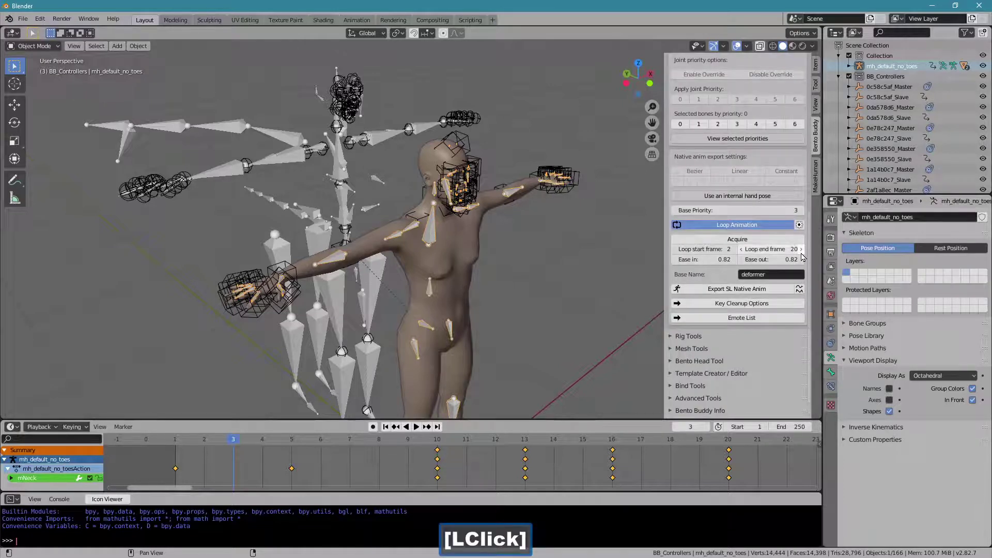
pyautogui.click(803, 216)
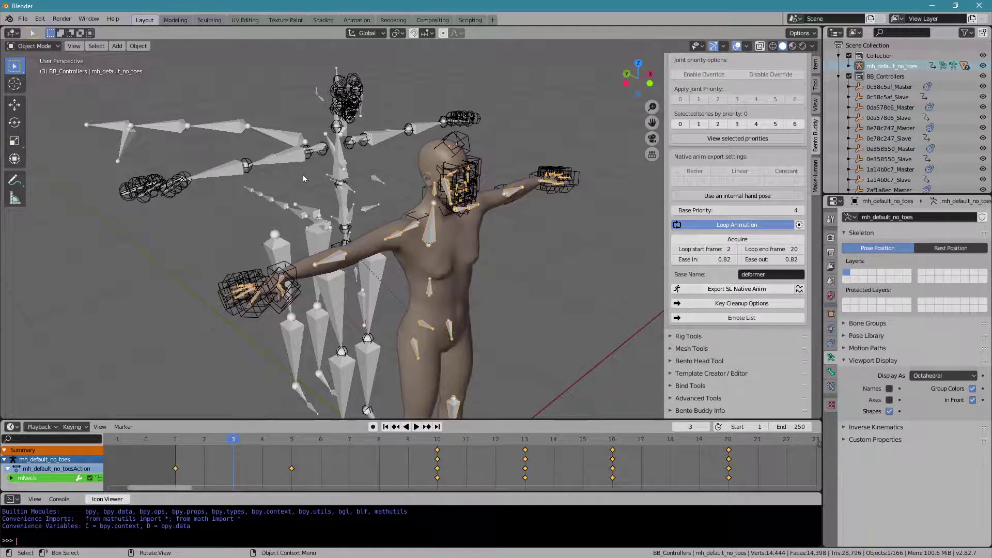
pyautogui.click(296, 164)
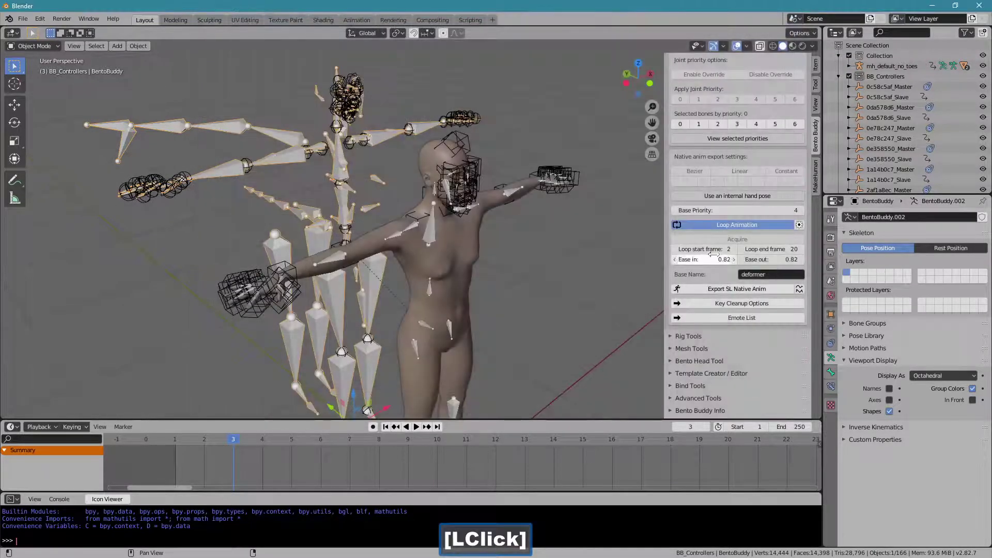
# Step: Set the loop start frame to 1 and export as a Second Life native .anim file
pyautogui.press('1')
pyautogui.press('Return')
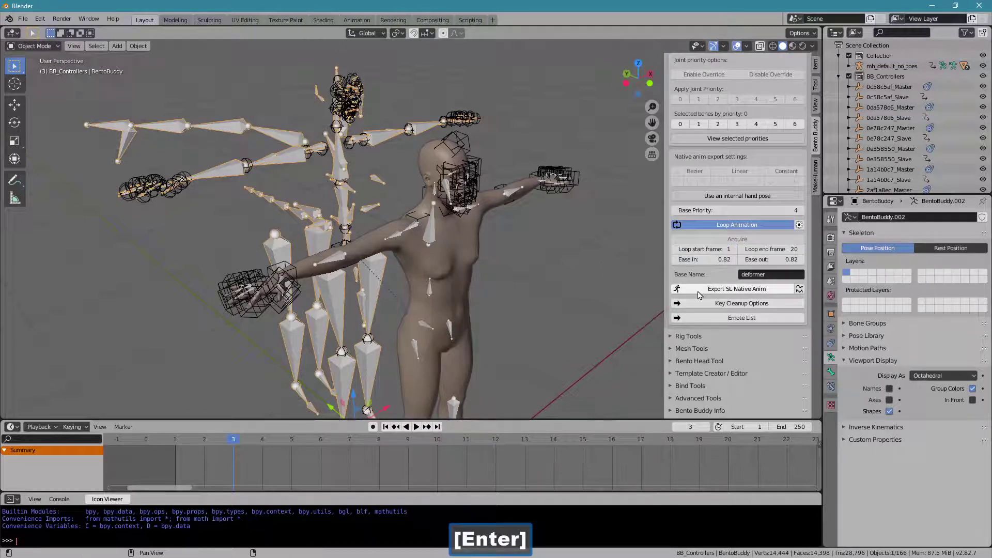
pyautogui.click(700, 294)
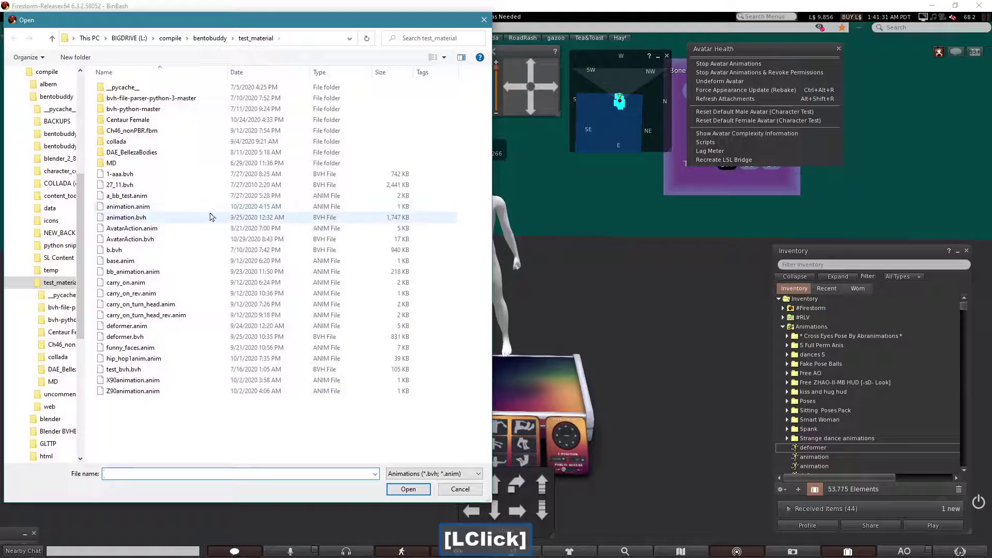
# Step: Upload animation.anim for L$10 and play it in-world on the avatar from inventory
pyautogui.doubleClick(159, 206)
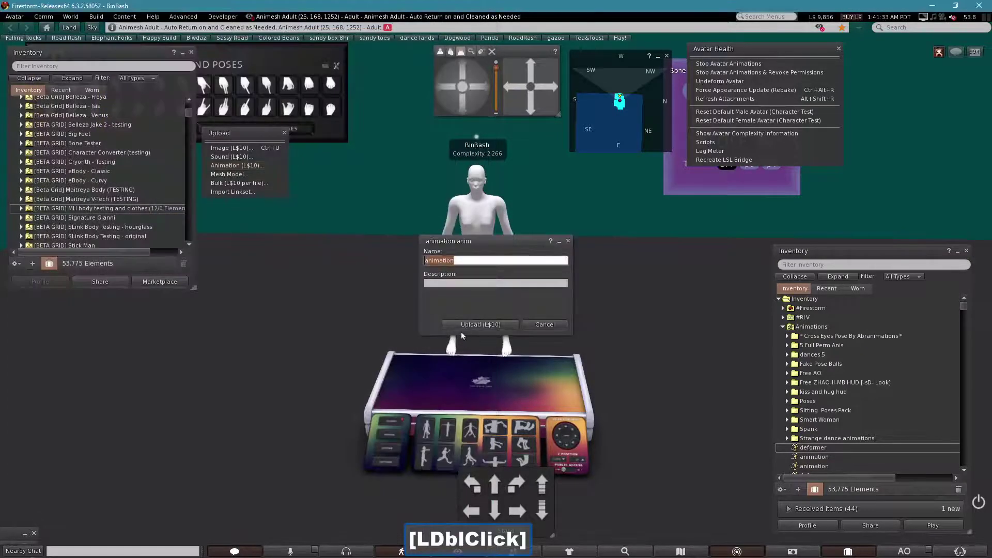
pyautogui.click(465, 329)
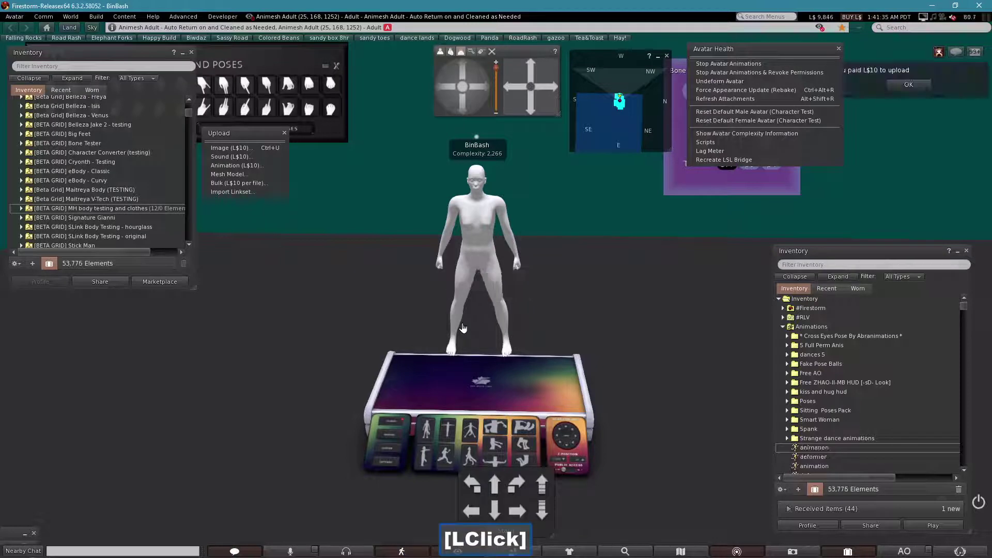
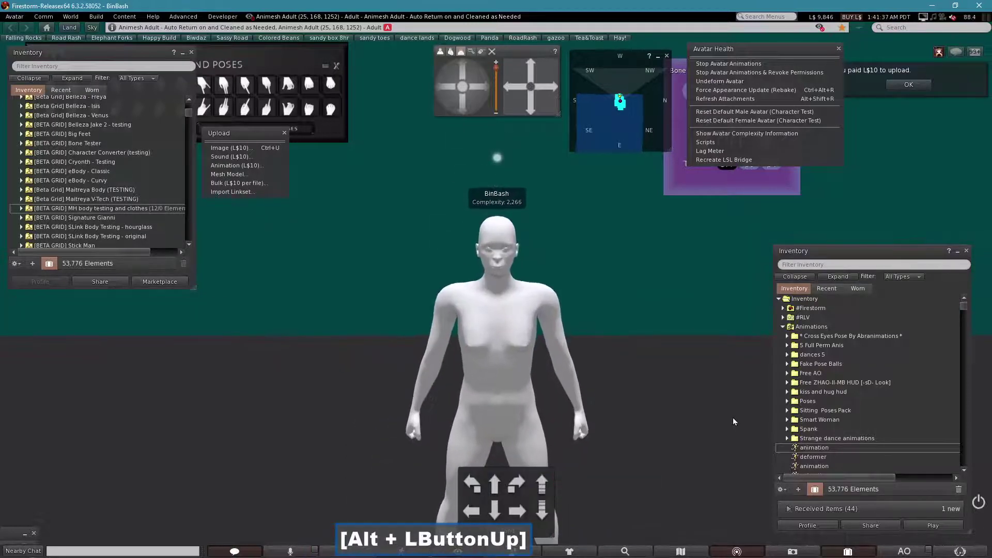
pyautogui.doubleClick(812, 451)
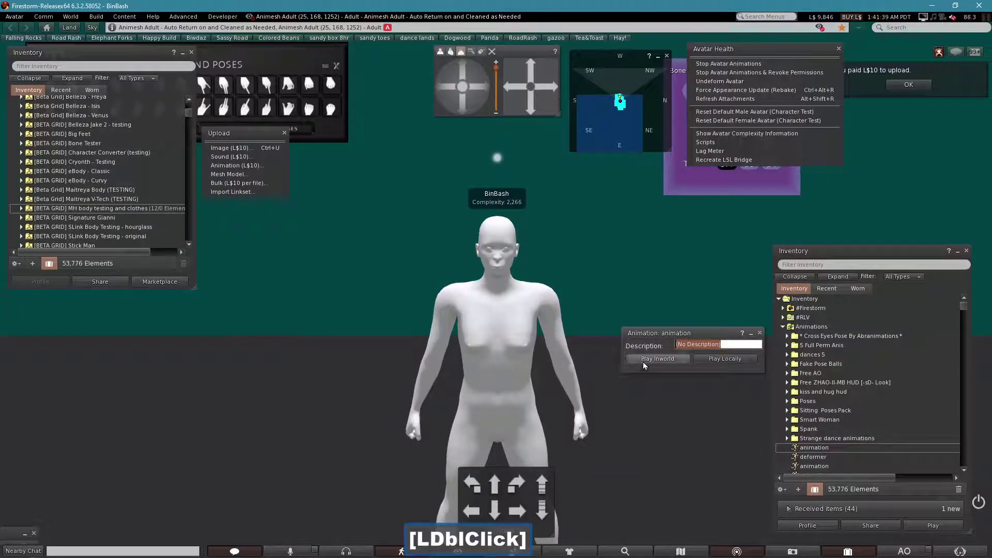
pyautogui.click(645, 364)
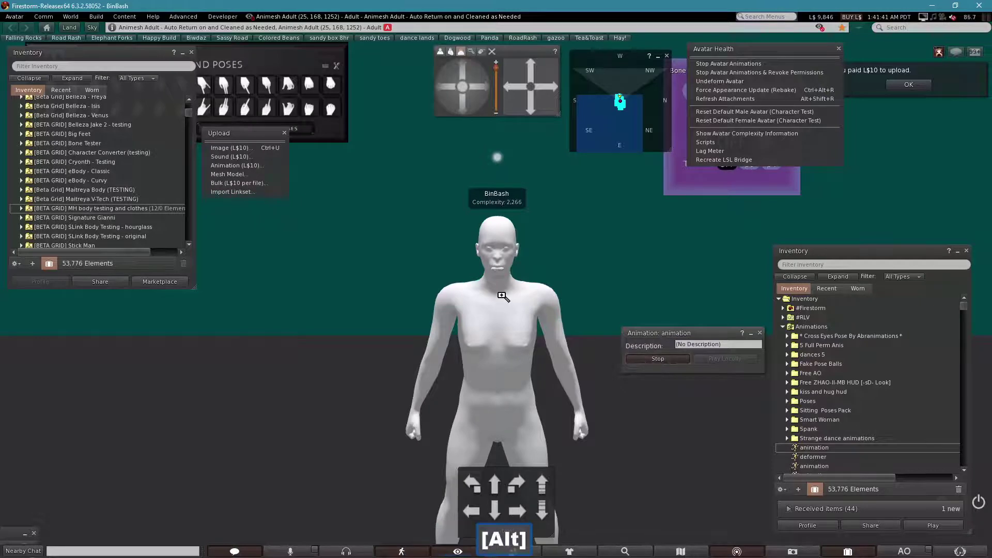
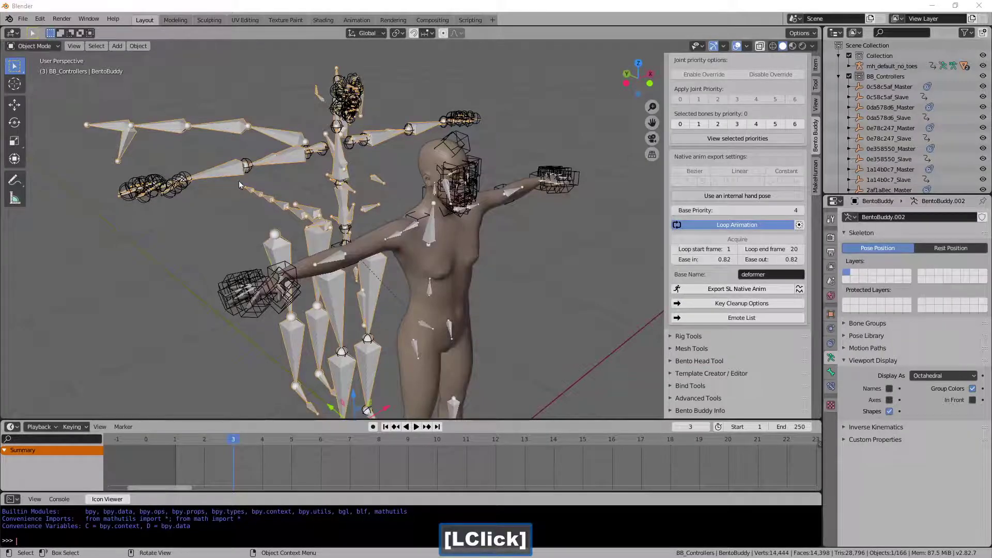
# Step: Select the rig's right shoulder bone at frame 1 and start, then cancel, a rotation
pyautogui.click(45, 51)
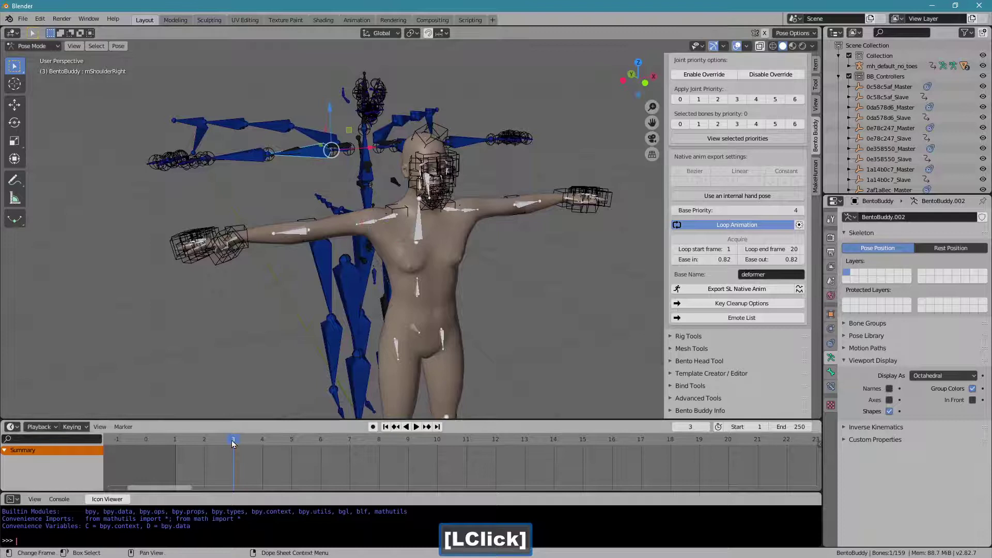
pyautogui.click(210, 442)
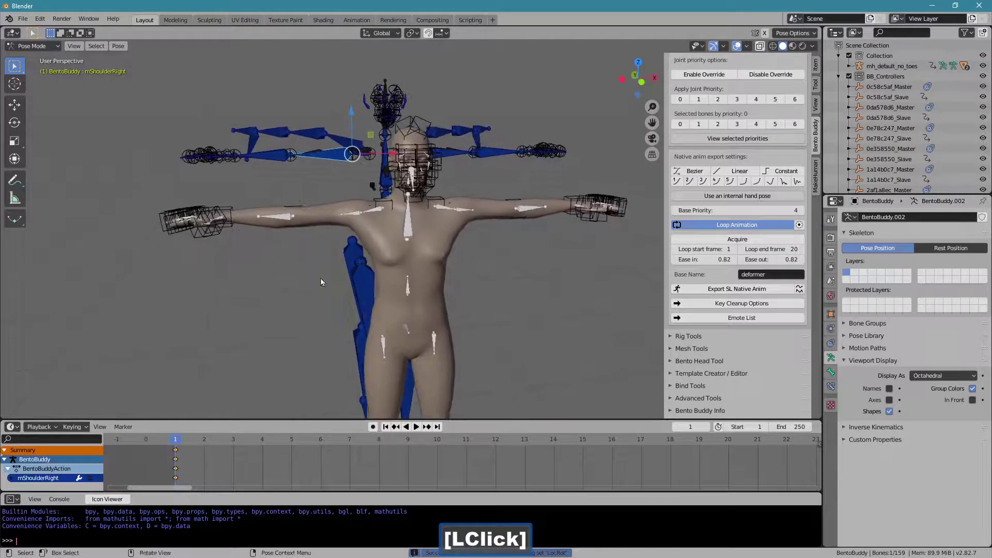
pyautogui.click(233, 443)
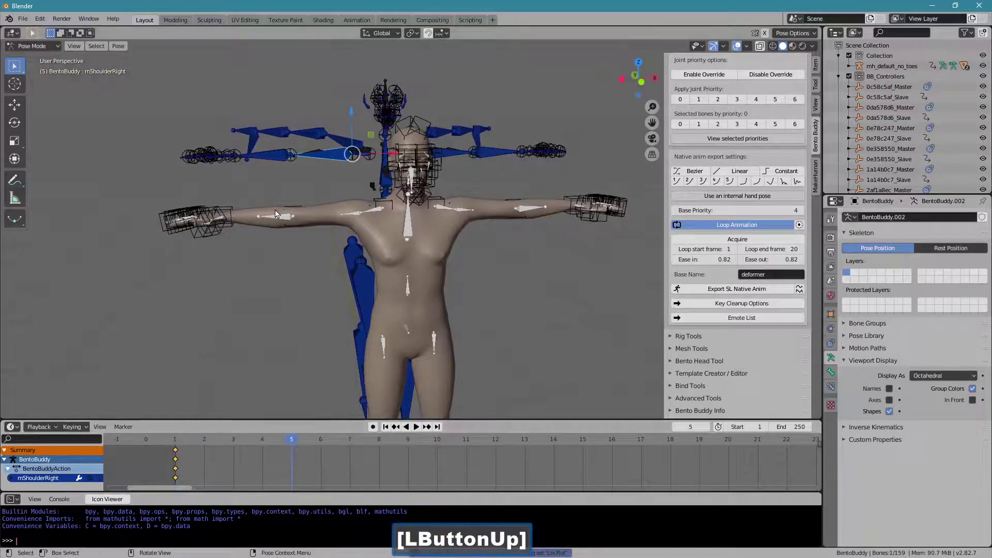
pyautogui.press('r')
pyautogui.rightClick(244, 194)
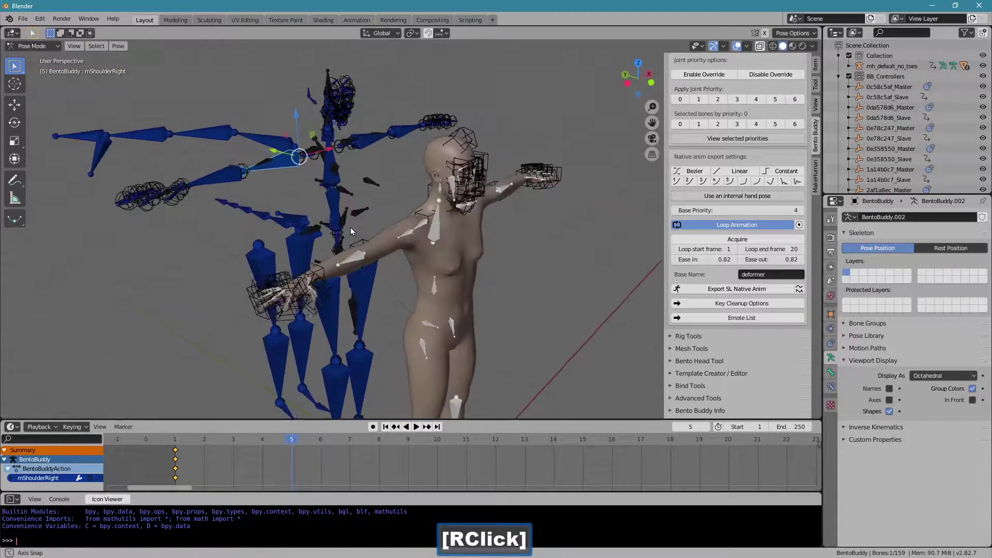
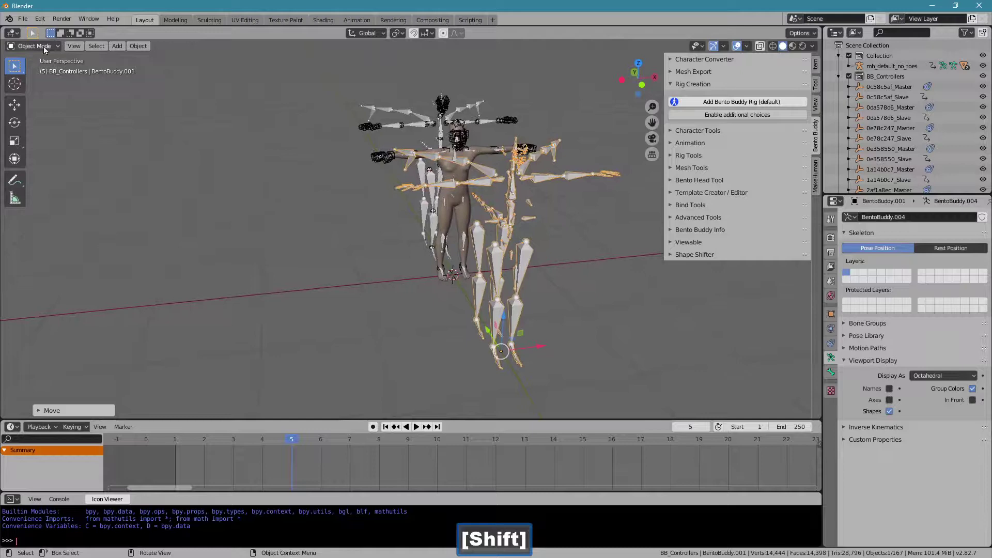
# Step: Key the right shoulder level at frame 1 and rotated down at frame 4 on BentoBuddy.001
pyautogui.click(46, 50)
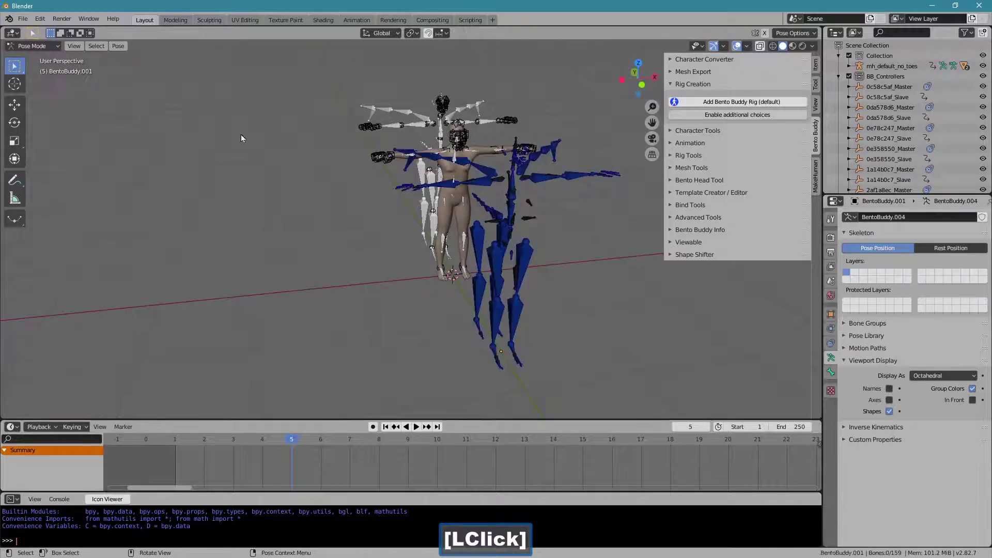
pyautogui.click(519, 159)
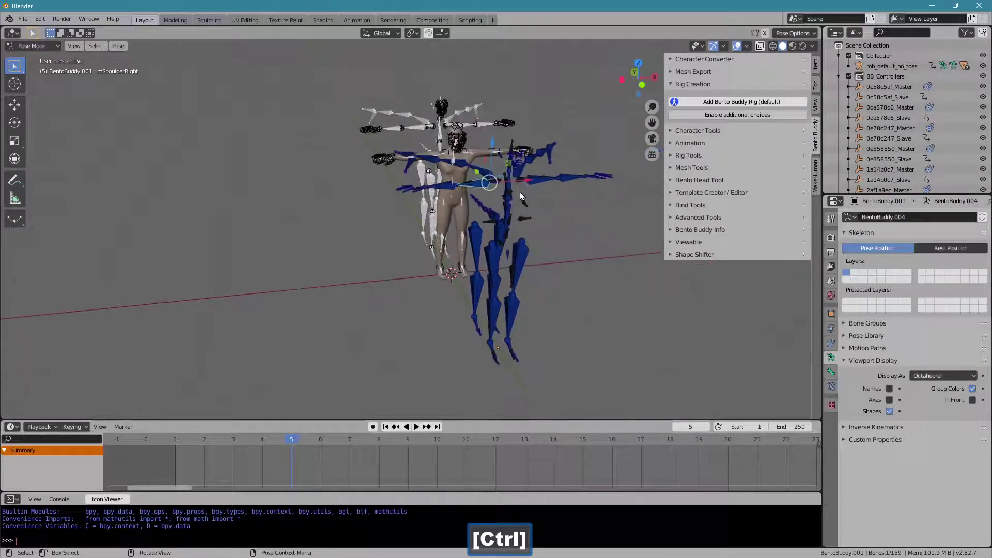
pyautogui.click(230, 448)
pyautogui.click(83, 428)
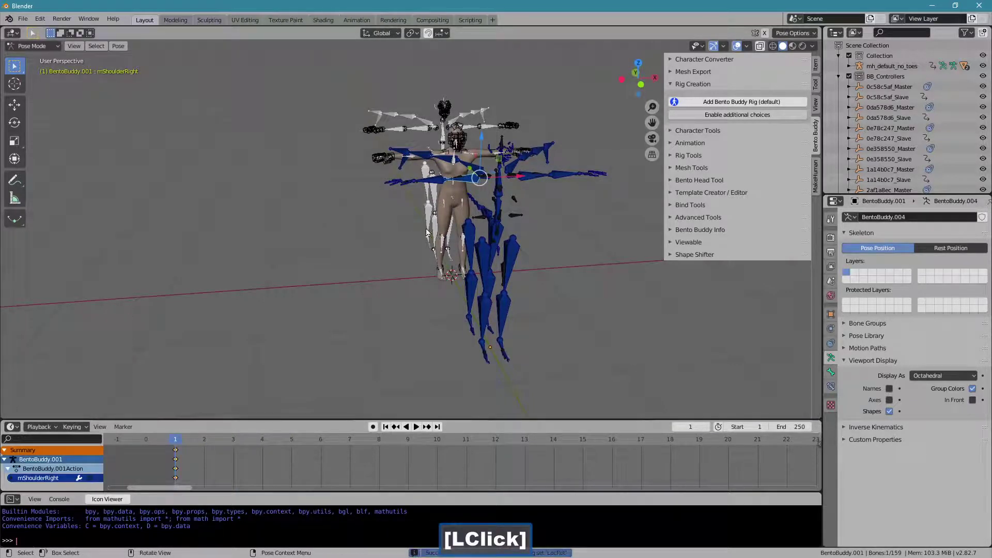
pyautogui.click(232, 445)
pyautogui.press('r')
pyautogui.click(417, 270)
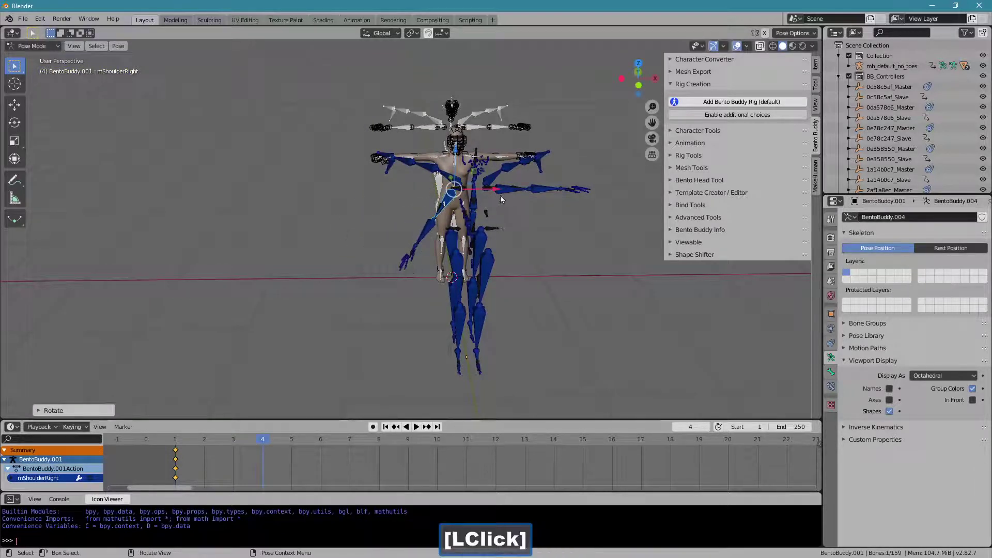
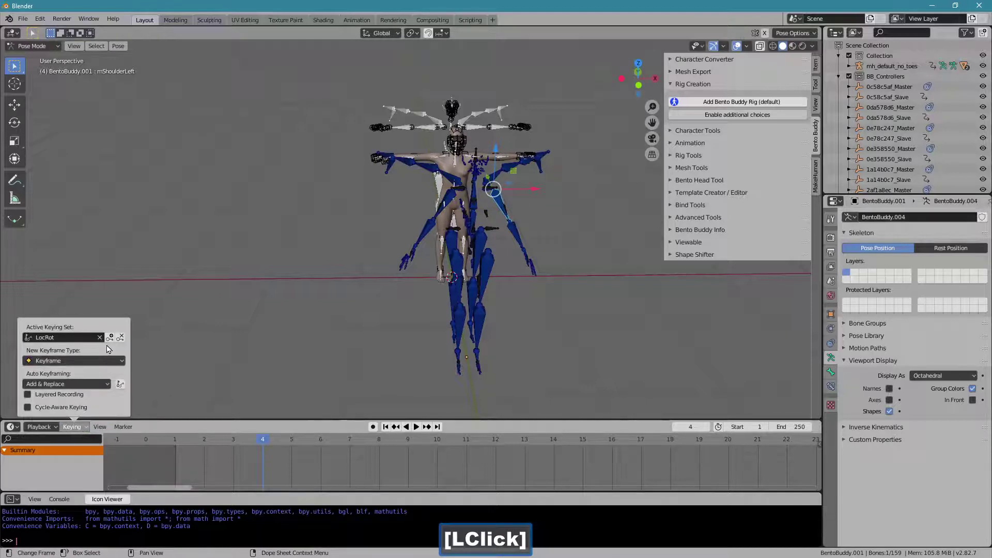
# Step: Key the shoulder pose at frame 4 and play back the arm animation to check it
pyautogui.click(226, 445)
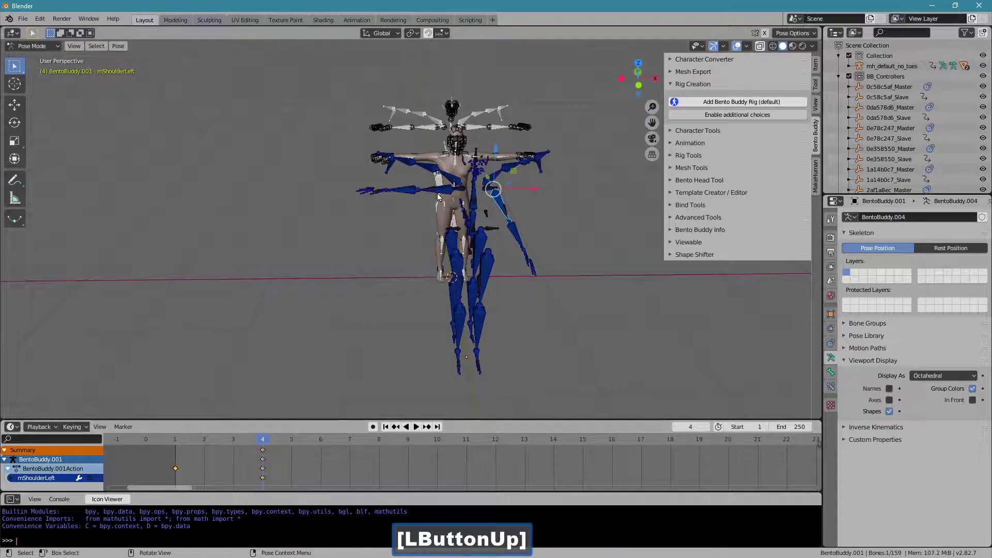
pyautogui.click(439, 194)
pyautogui.press('r')
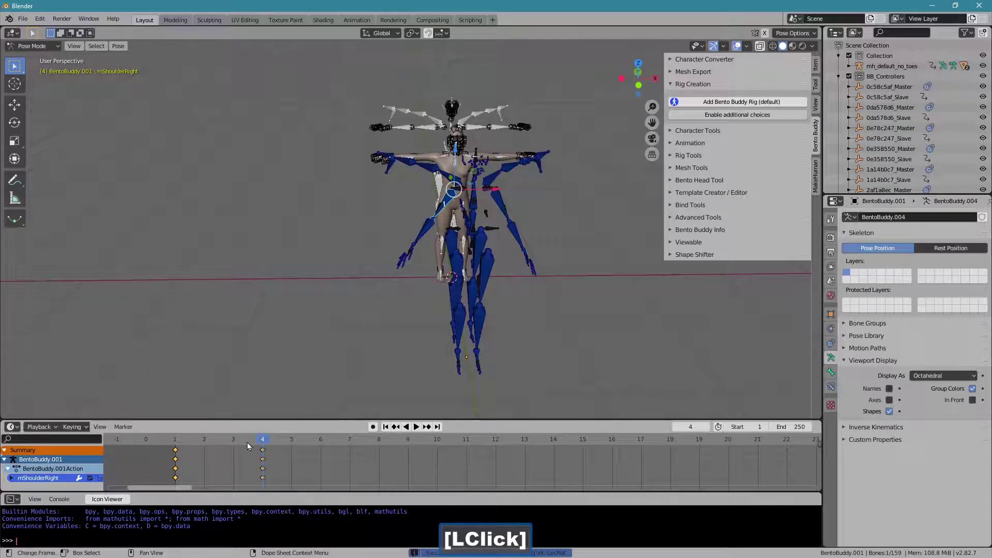
pyautogui.click(232, 443)
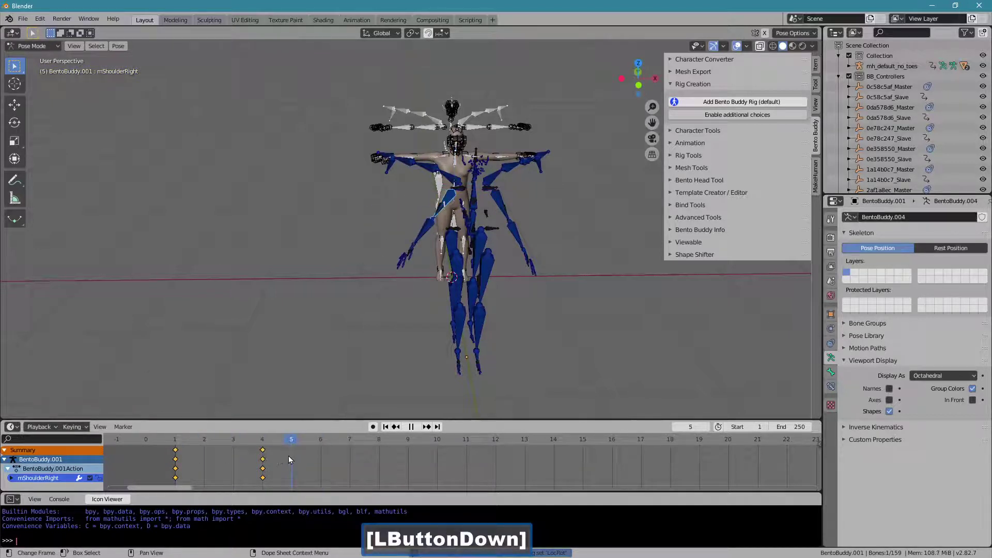
pyautogui.click(498, 202)
# Step: Level the left shoulder at frame 1 with a LocRot keyframe, then select mHipLeft
pyautogui.click(217, 445)
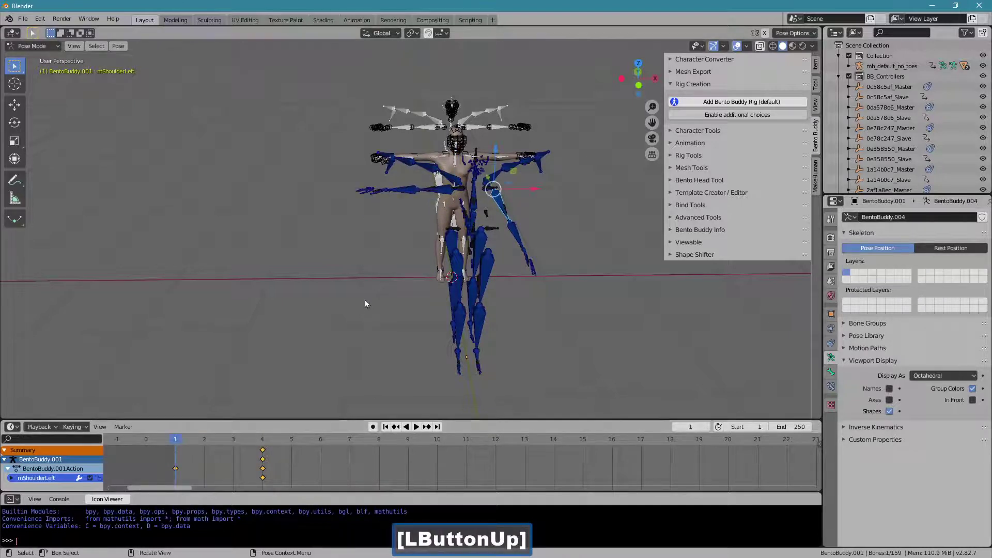
pyautogui.press('alt+r')
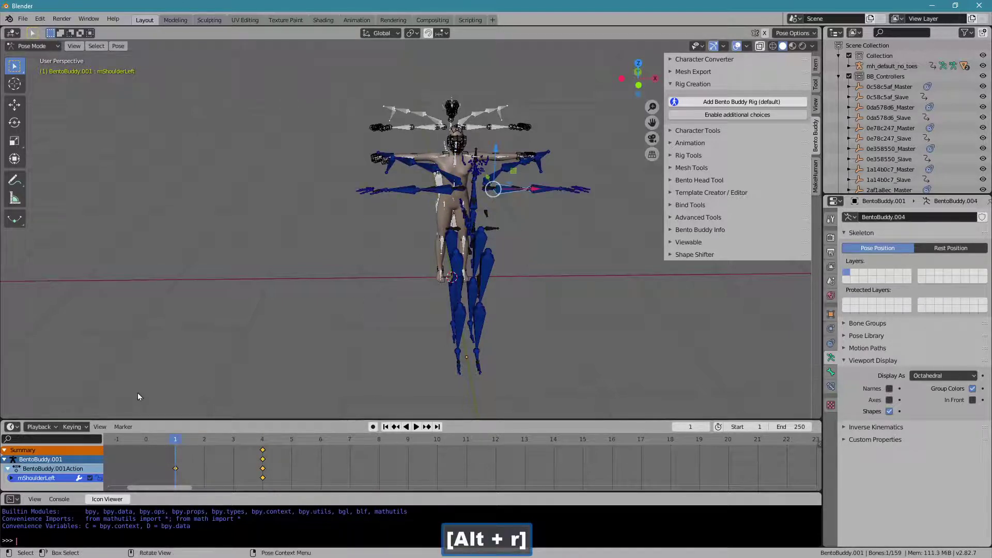
pyautogui.click(79, 428)
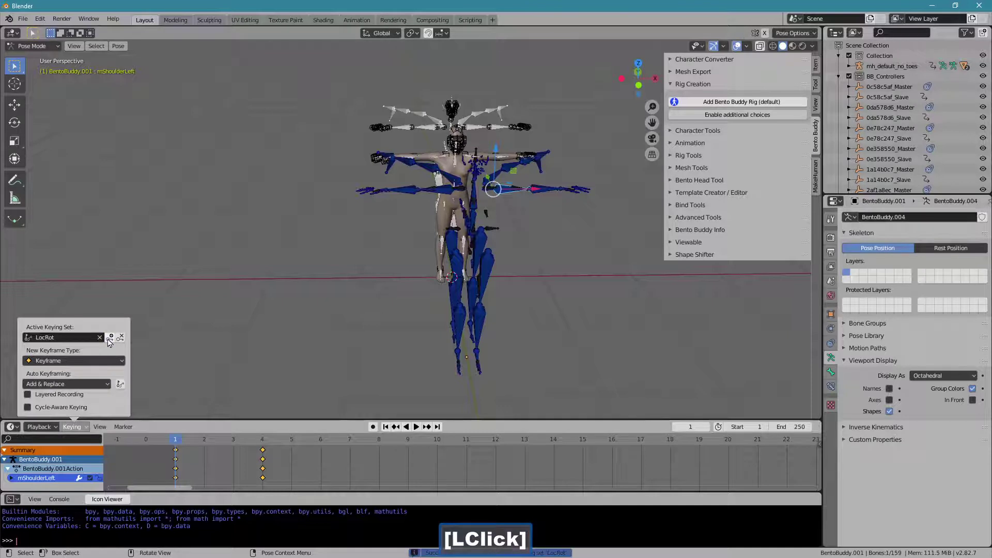
pyautogui.click(215, 442)
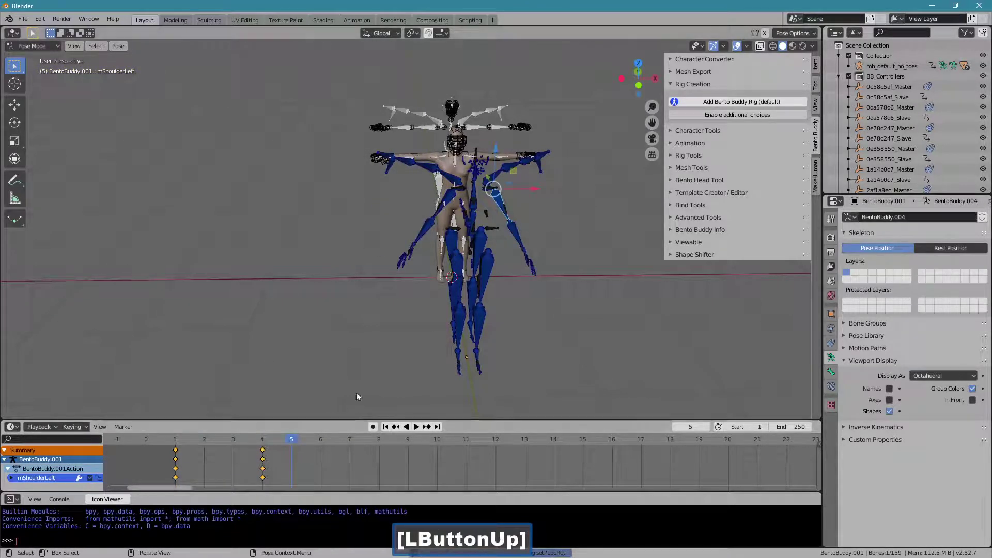
pyautogui.click(476, 245)
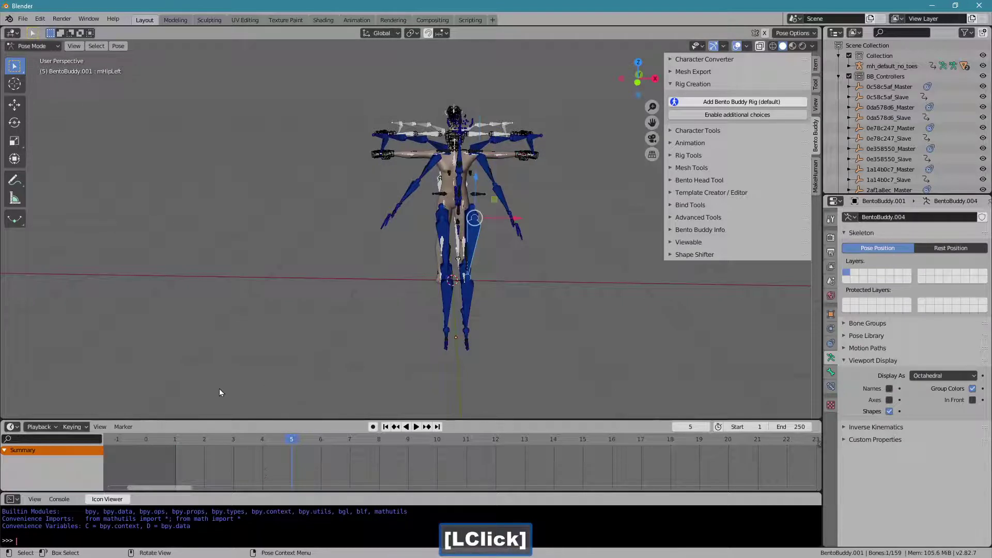
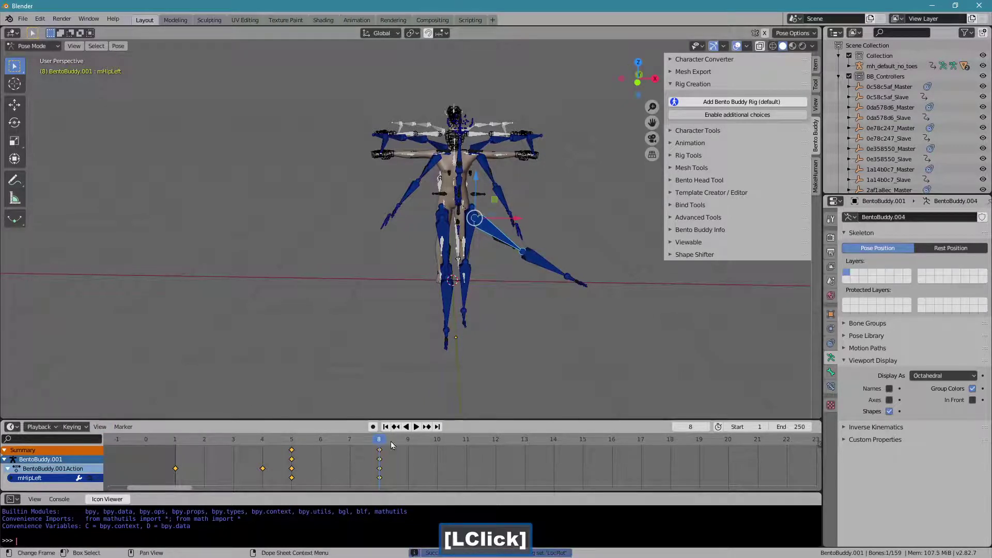
# Step: Key the left hip swinging outward and back down through frame 12, then show the Bento Buddy Animation panel
pyautogui.click(429, 449)
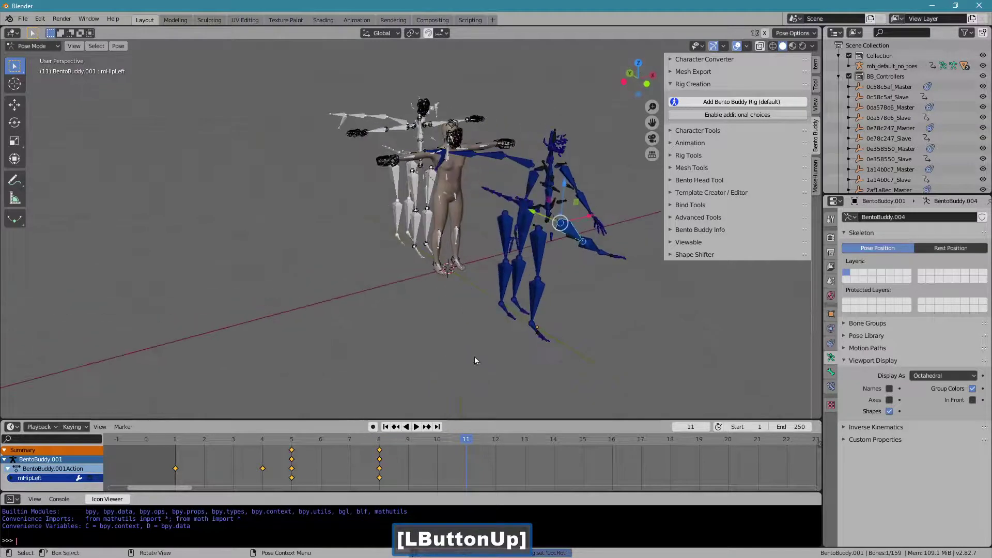
pyautogui.click(501, 441)
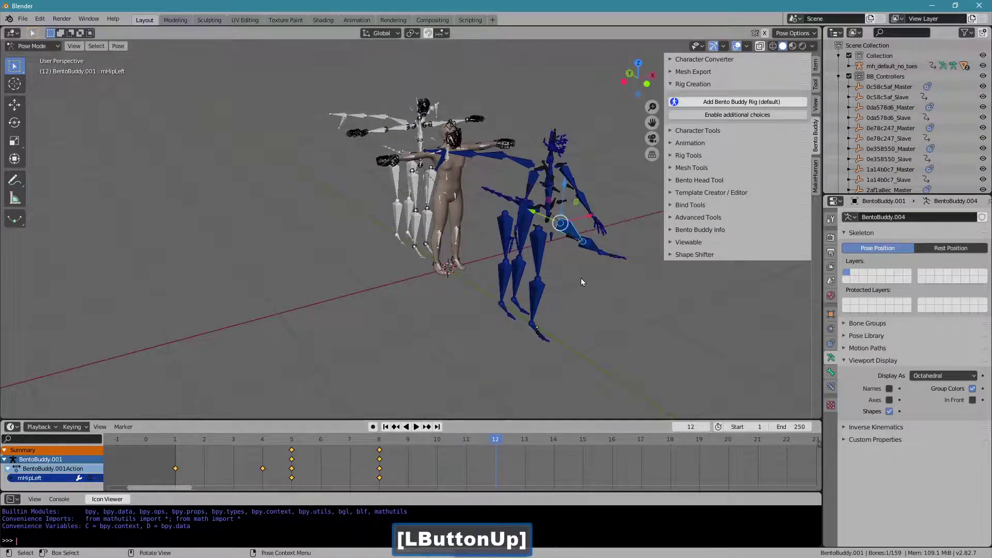
pyautogui.press('a')
pyautogui.press('alt+r')
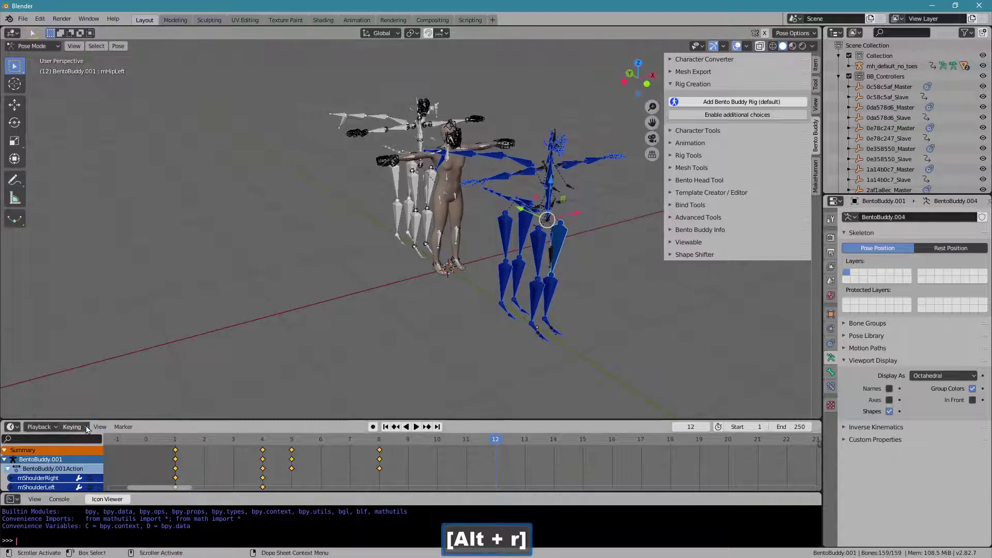
pyautogui.click(88, 428)
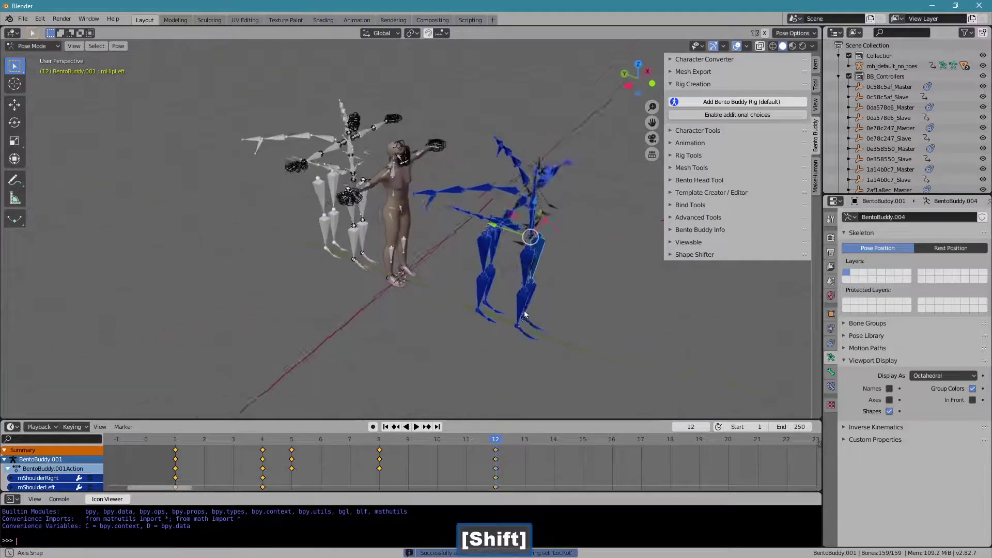
pyautogui.click(700, 89)
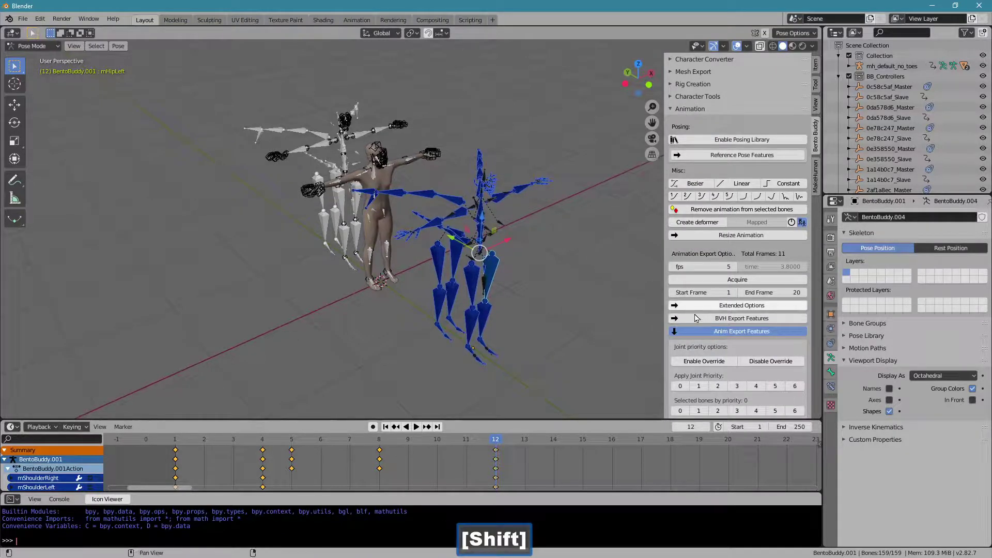
# Step: End the timeline at frame 20 and export the animation as an SL native .anim file
pyautogui.click(710, 439)
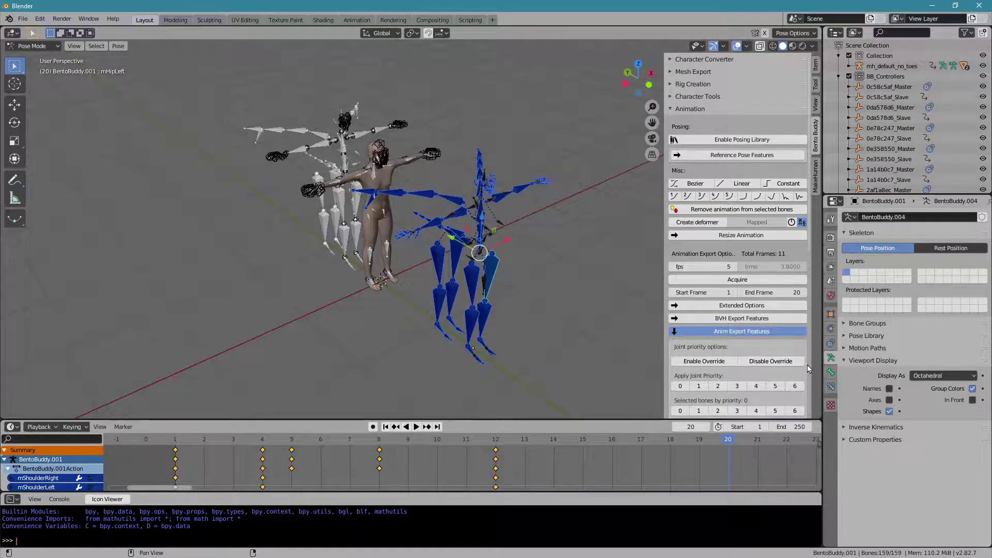
pyautogui.click(811, 367)
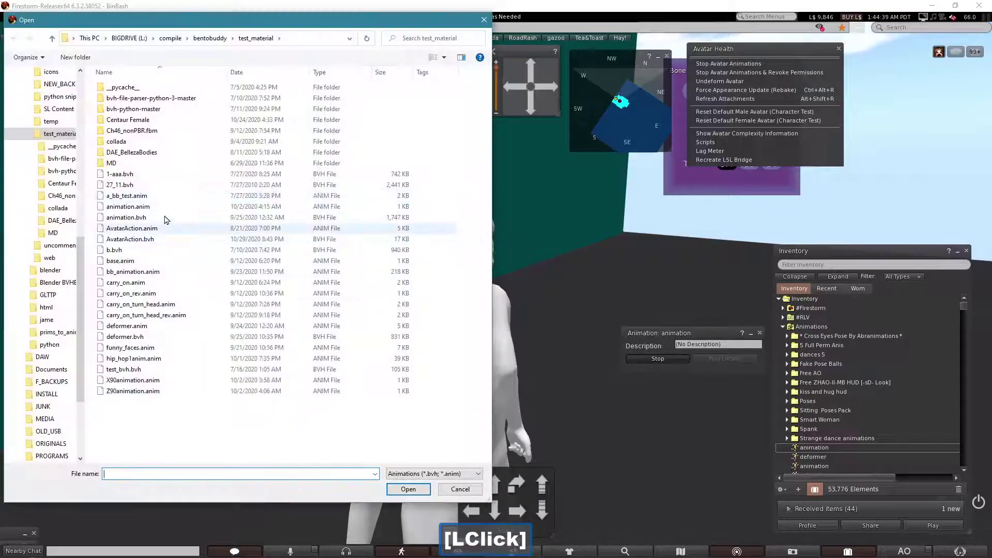
# Step: Upload animation.anim to the Firestorm inventory for L$10
pyautogui.doubleClick(167, 213)
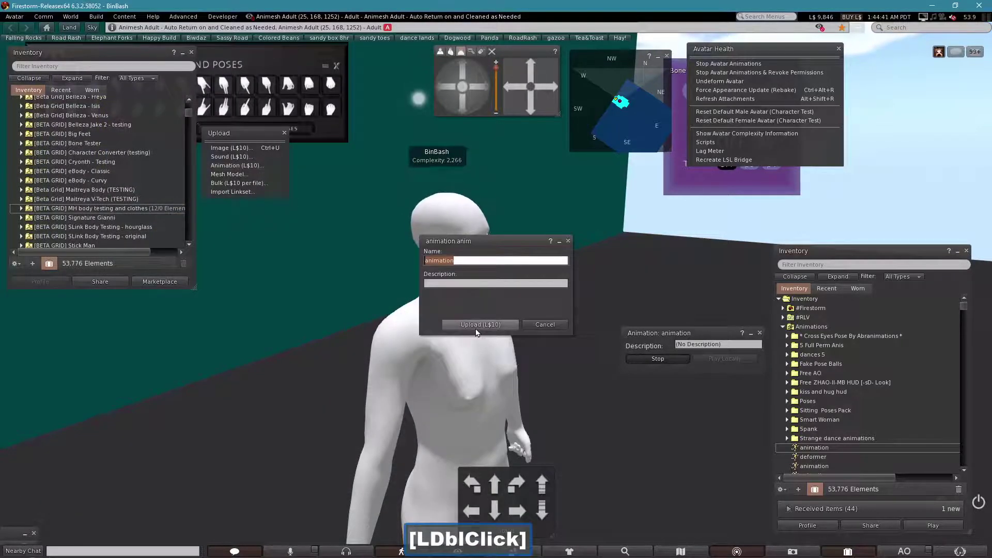
pyautogui.click(478, 334)
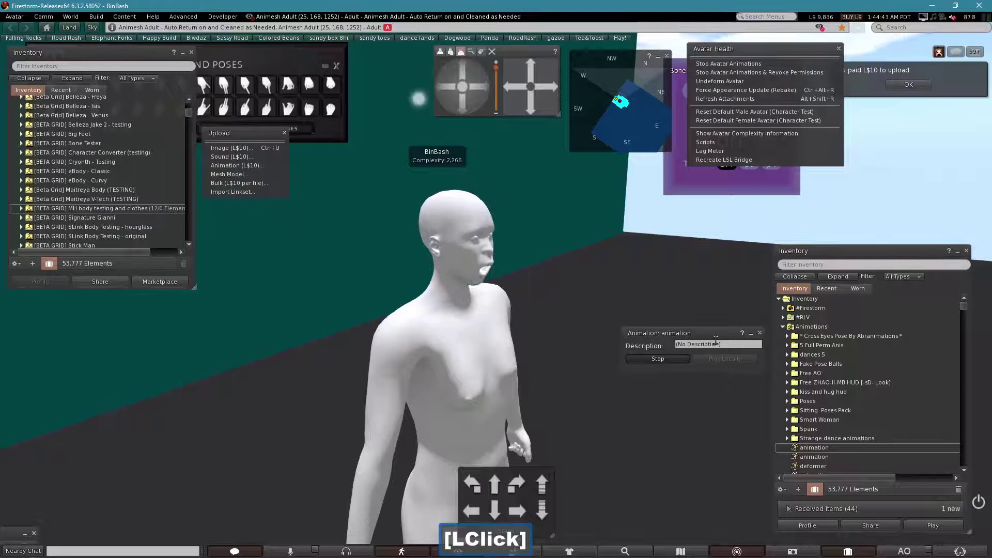
pyautogui.click(717, 338)
# Step: Play the newly uploaded animation on the avatar from Inventory
pyautogui.click(803, 451)
pyautogui.doubleClick(802, 451)
pyautogui.click(649, 268)
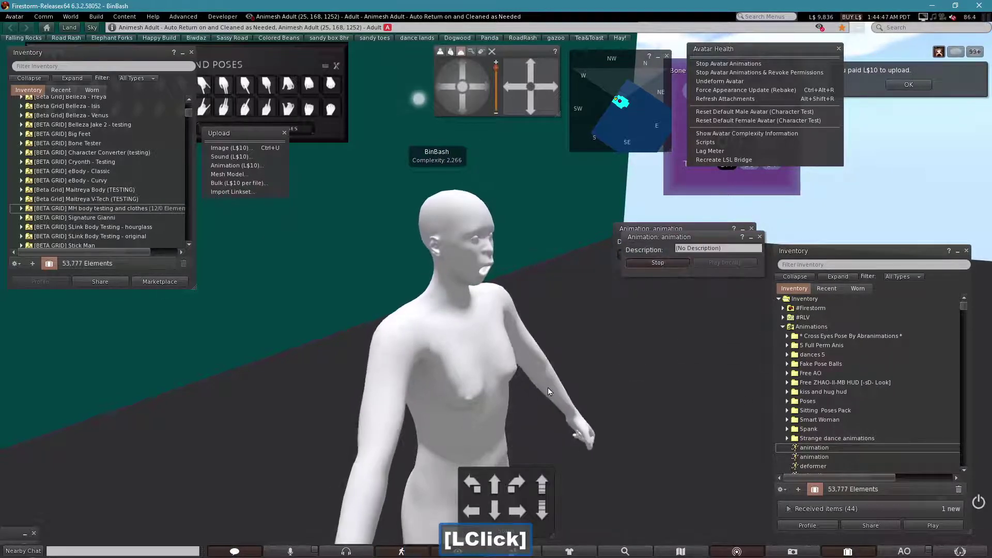